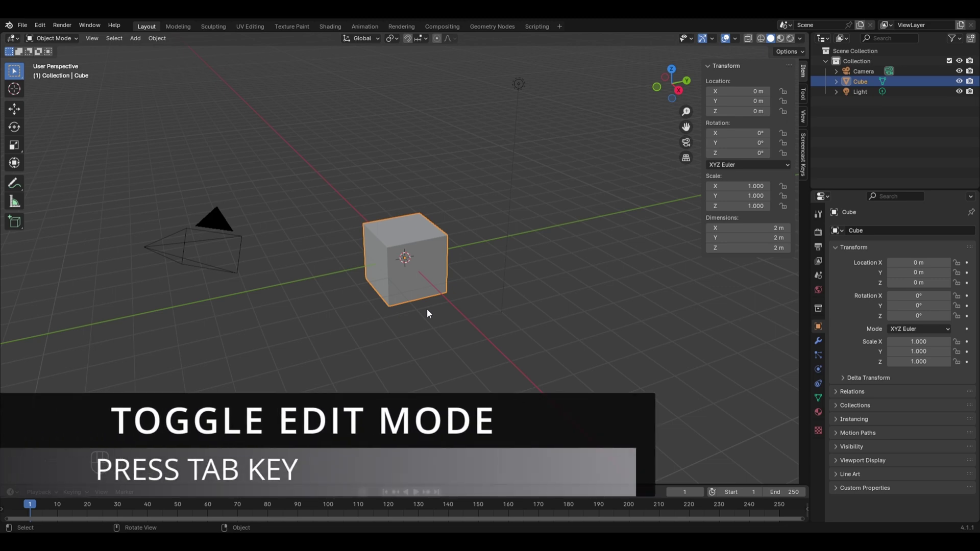
Toggle the default cube between Edit and Object Mode, ending in Edit Mode with vertices exposed.
key(Tab)
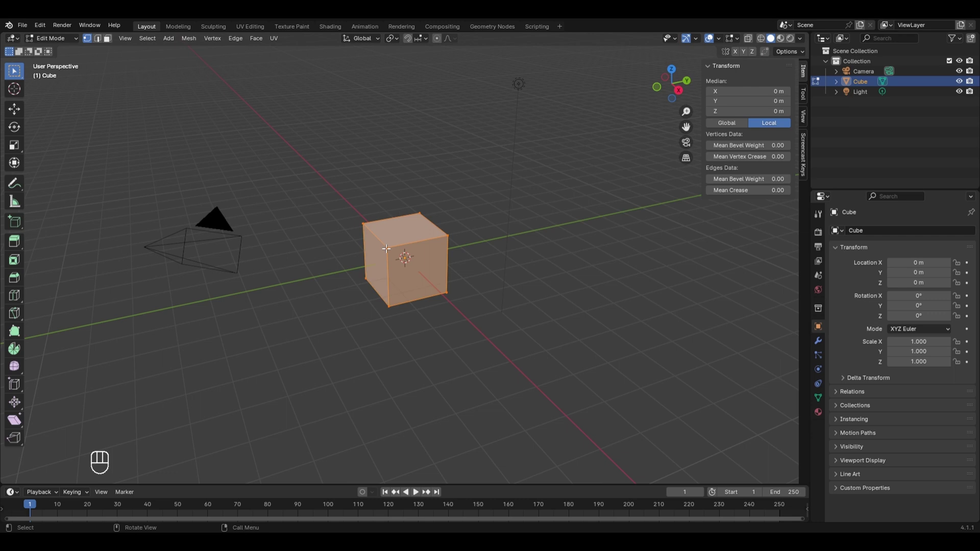
key(Tab)
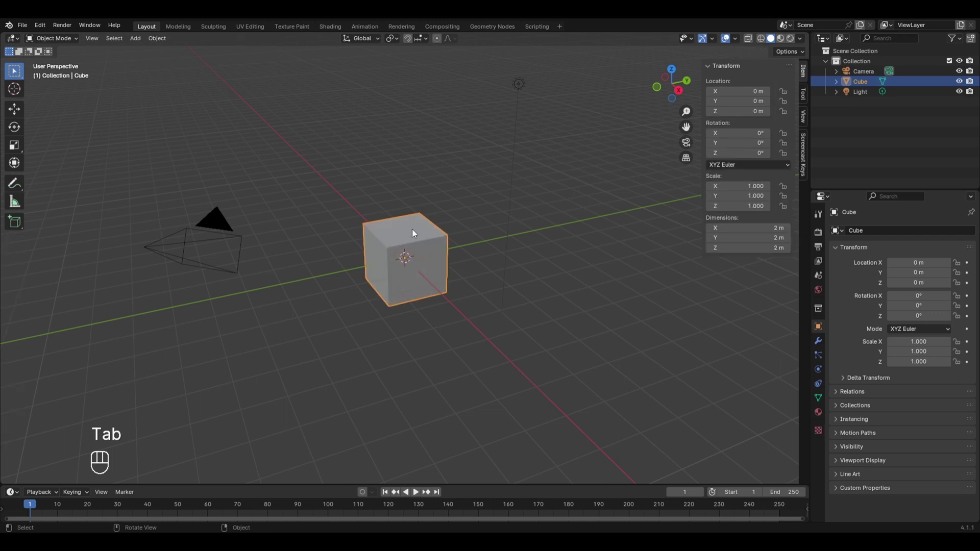
key(Tab)
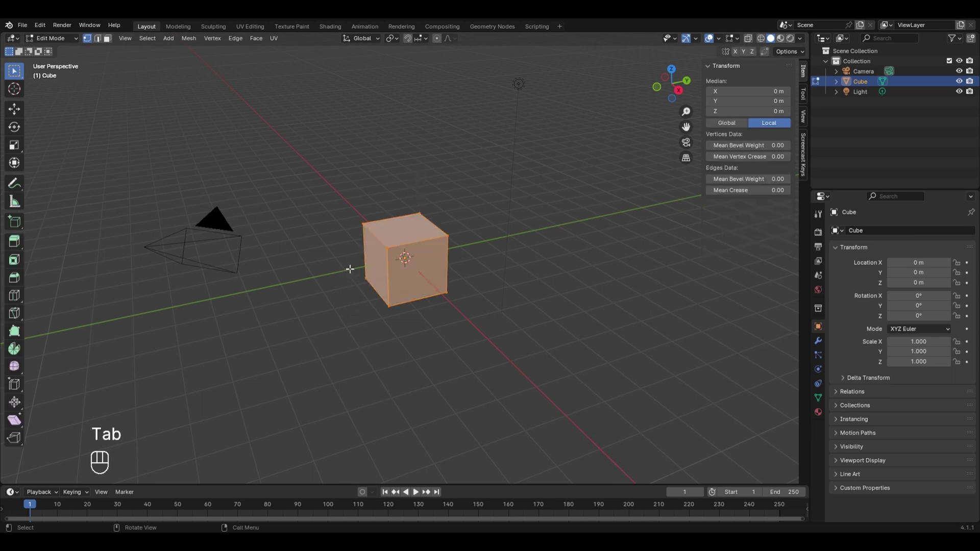
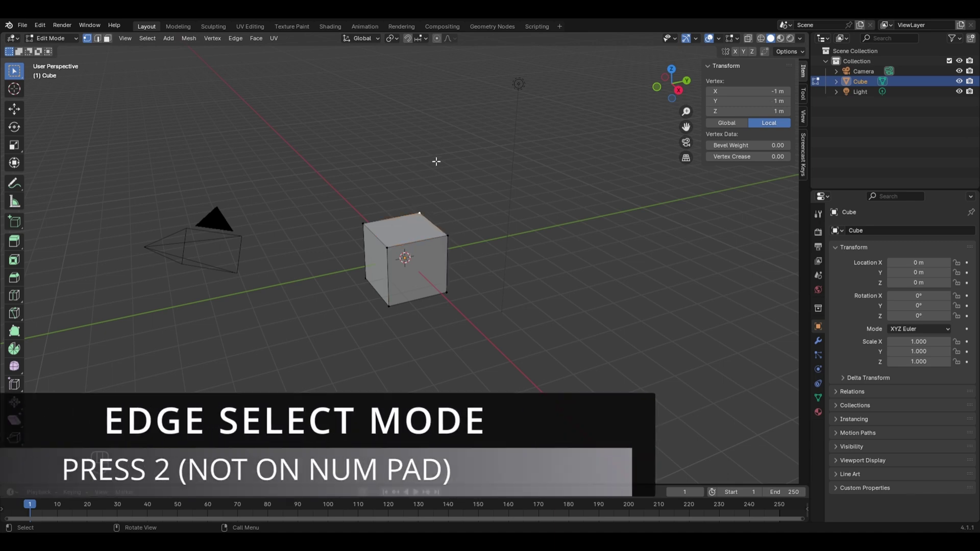
key(2)
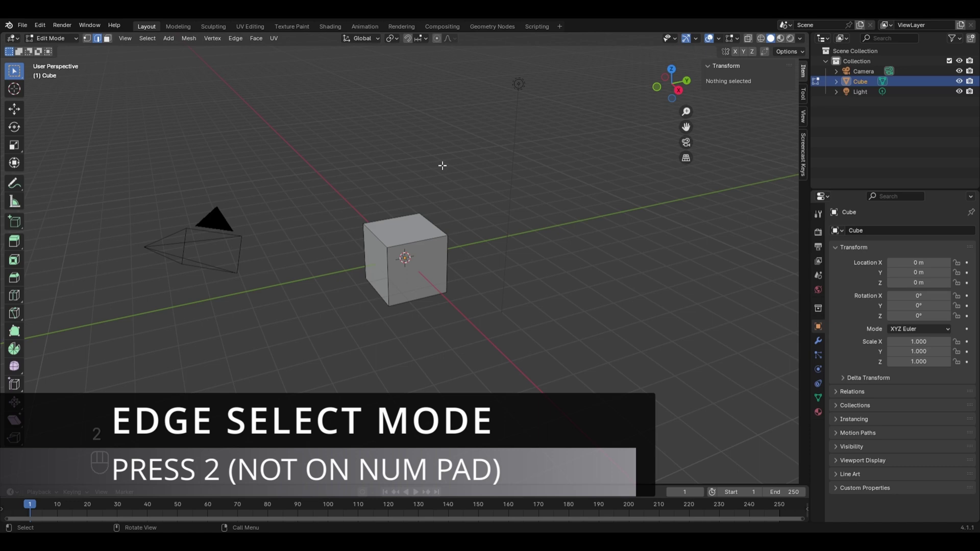
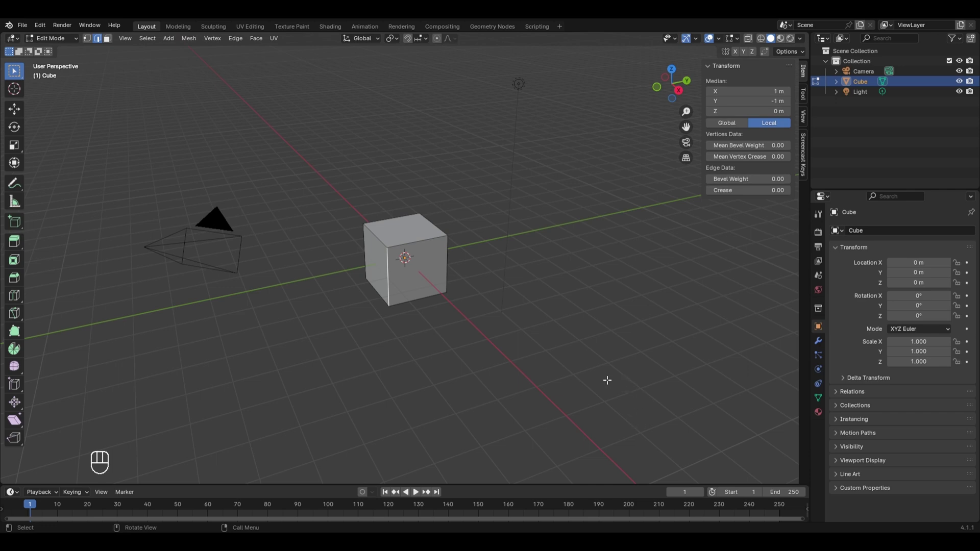
key(3)
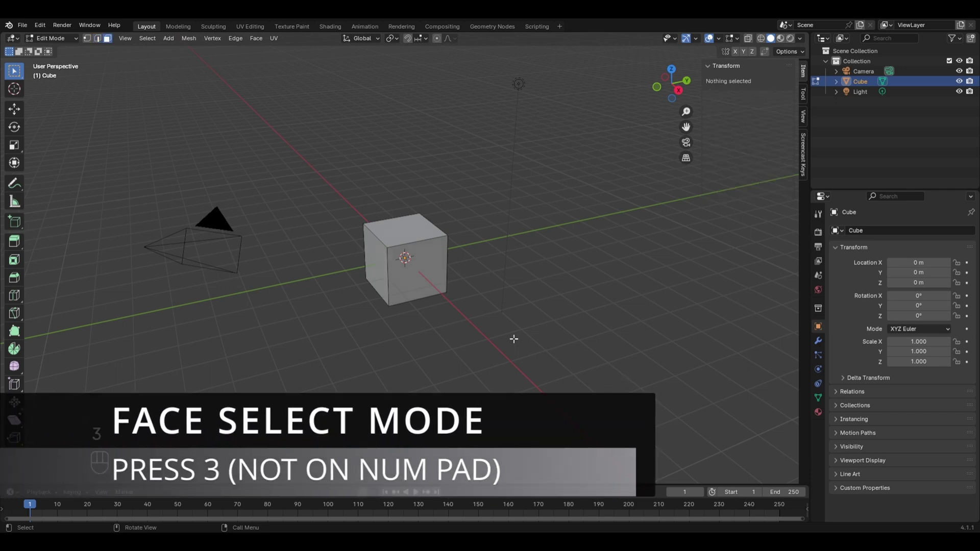
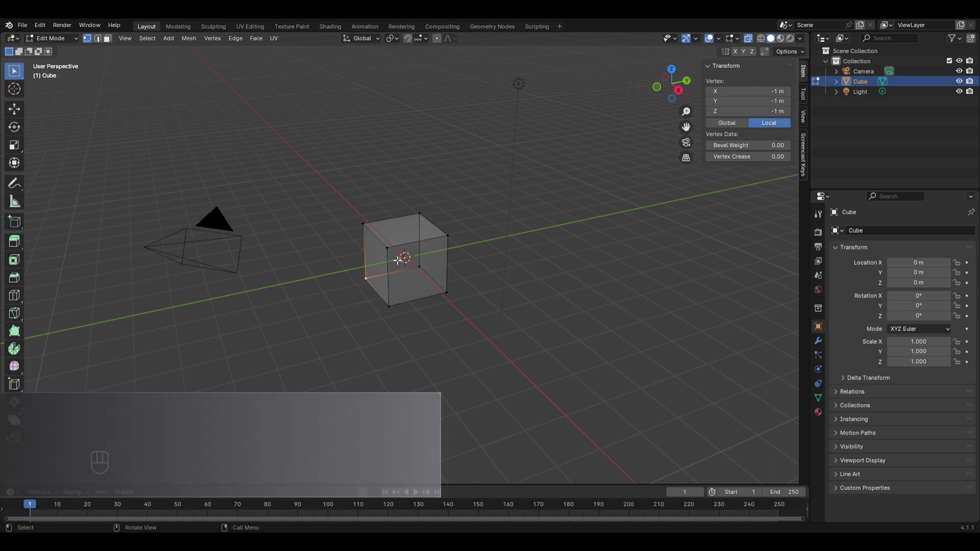
key(alt+z)
key(alt+z)
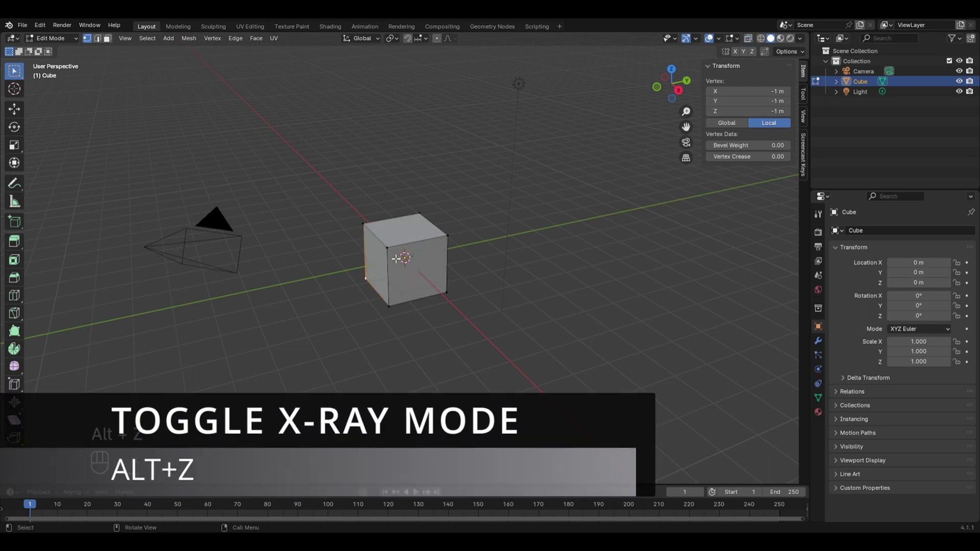
key(alt+z)
key(alt+z)
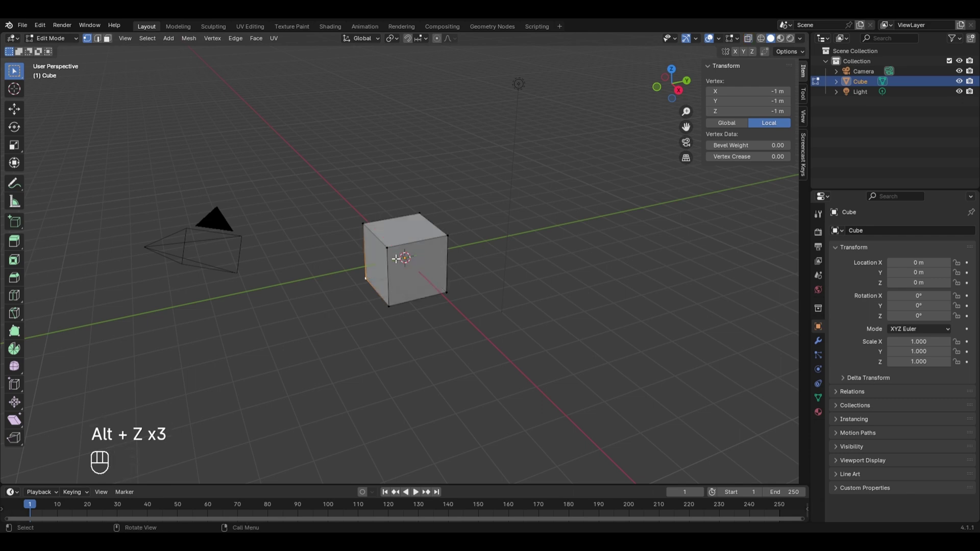
key(Tab)
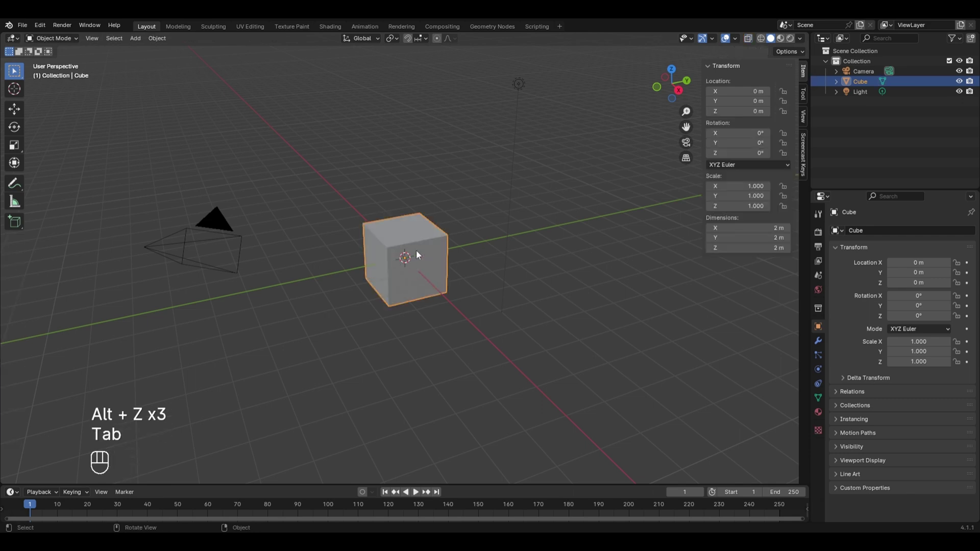
key(alt+z)
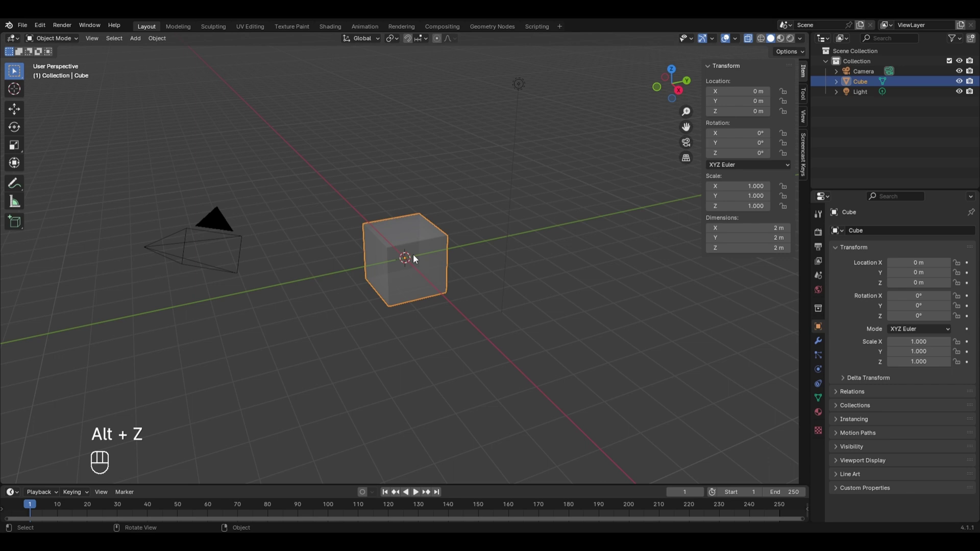
key(alt+z)
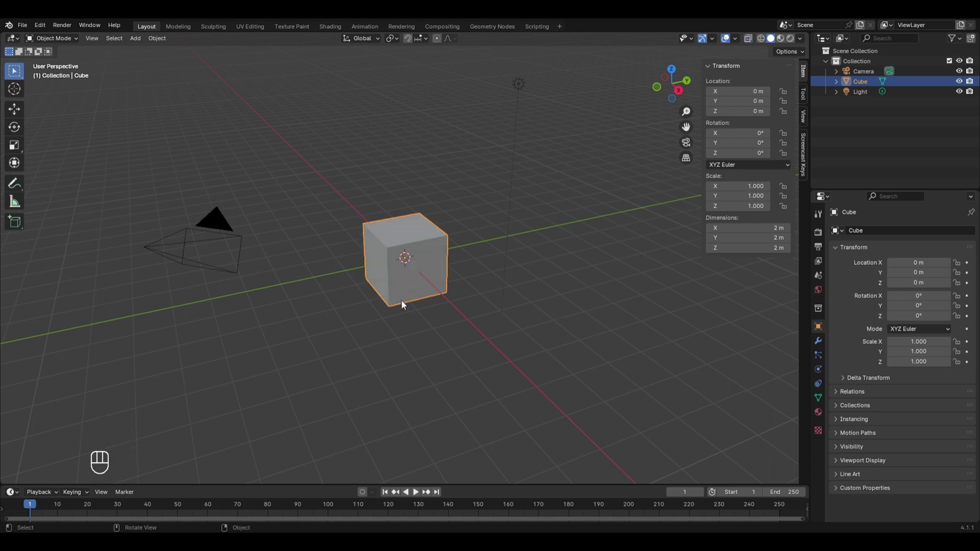
Distort the cube: pull a top corner outward, rotate a top face and shrink the front face.
key(Tab)
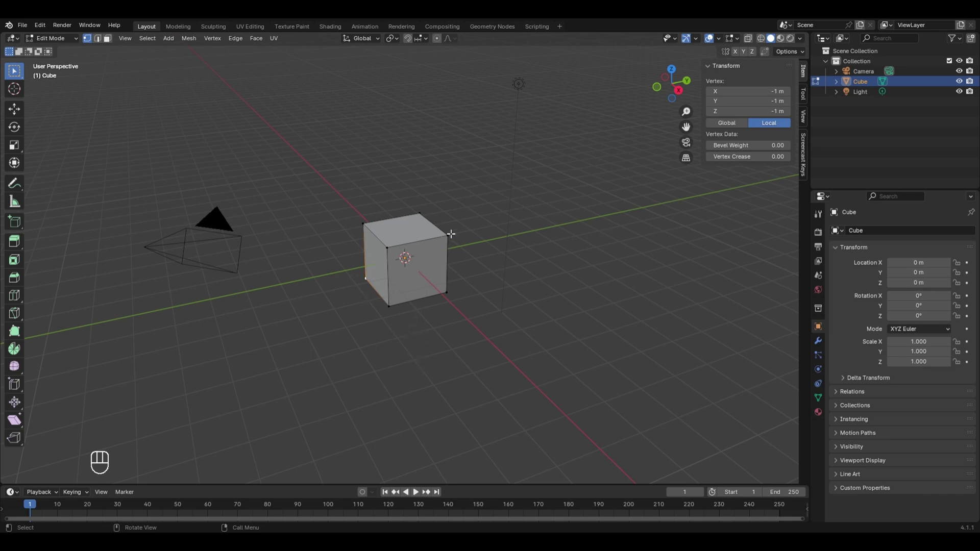
key(g)
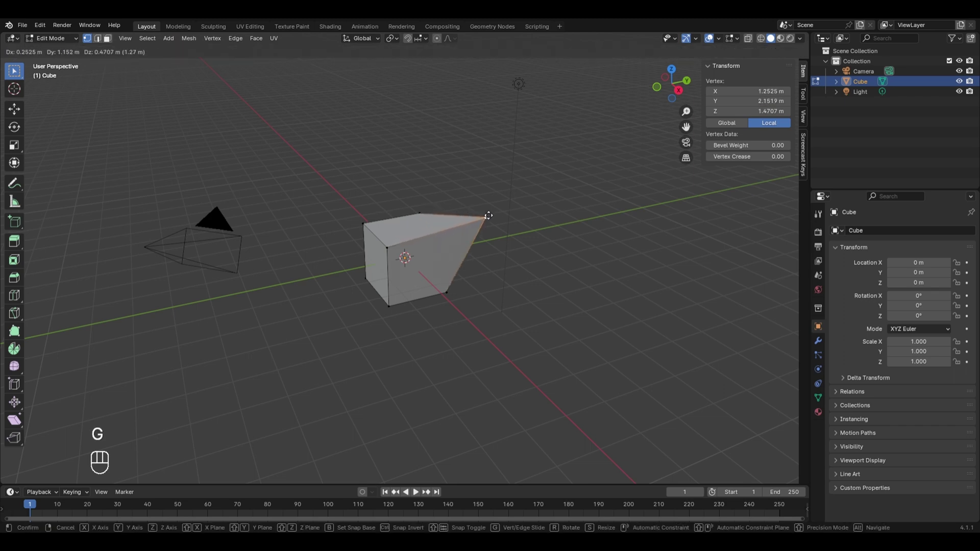
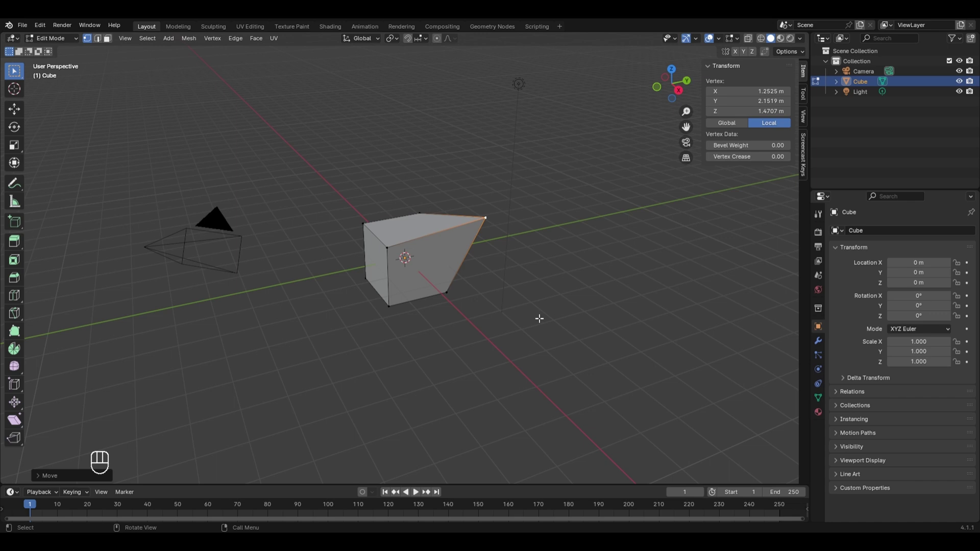
key(2)
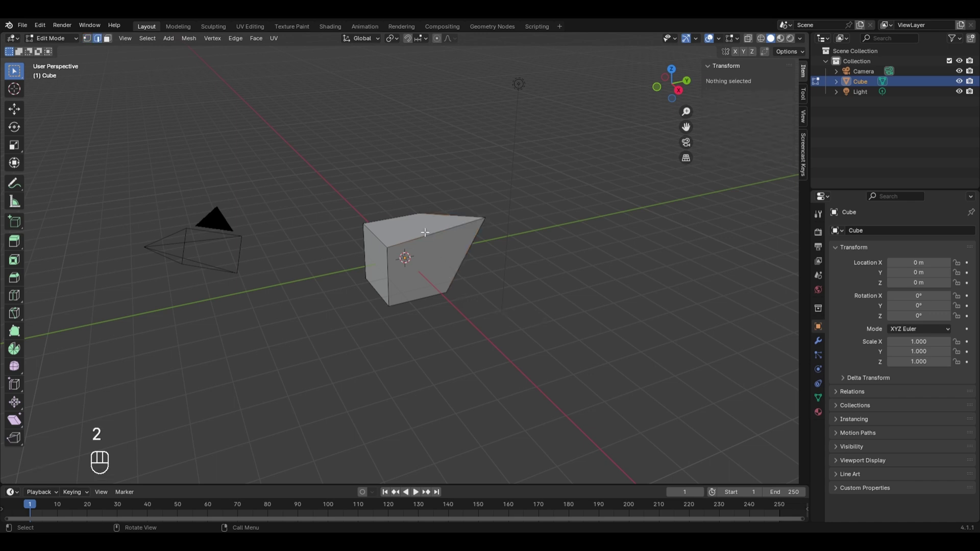
key(r)
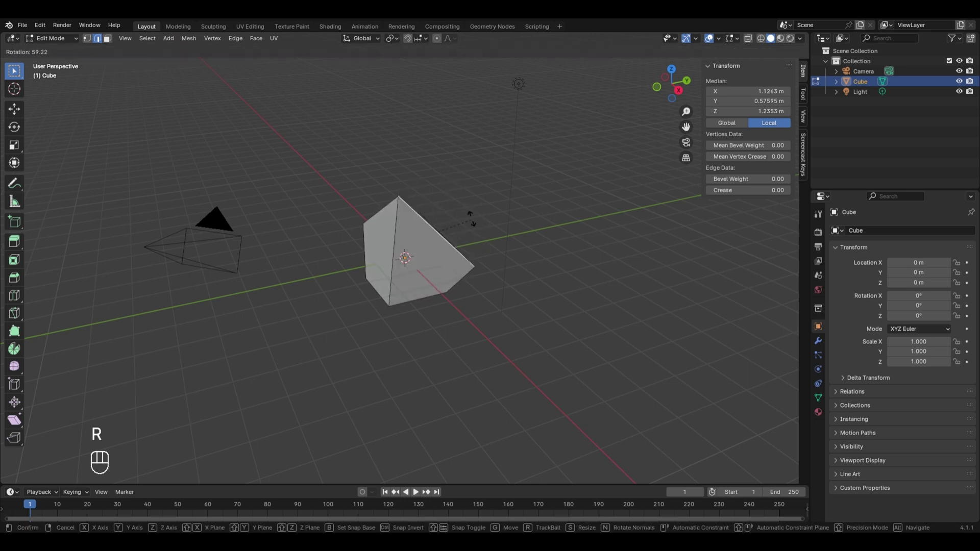
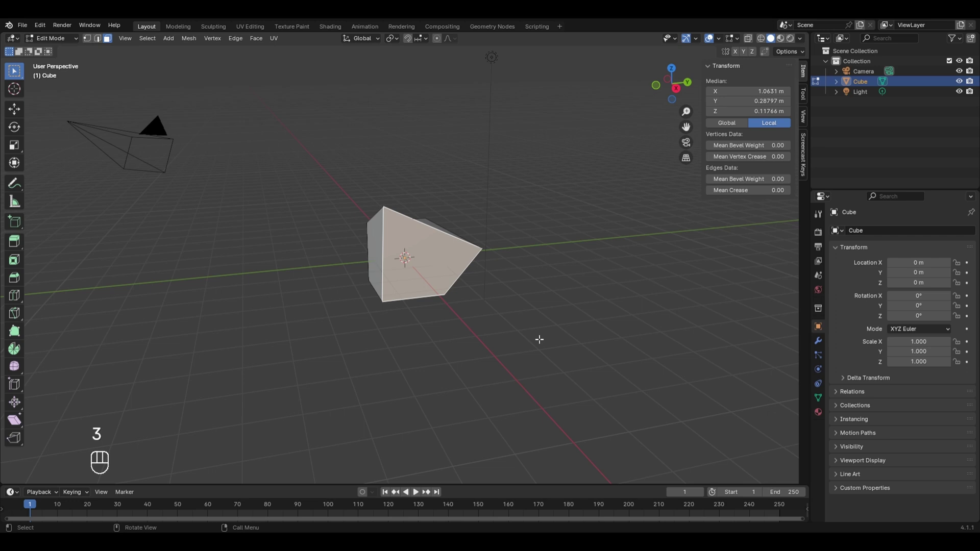
key(s)
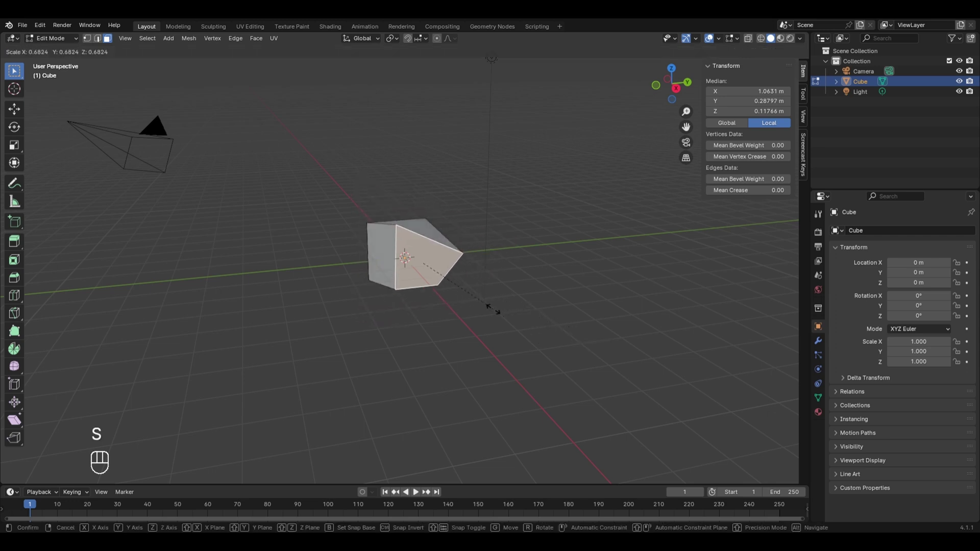
key(Tab)
drag(474, 315, 464, 317)
drag(426, 321, 608, 420)
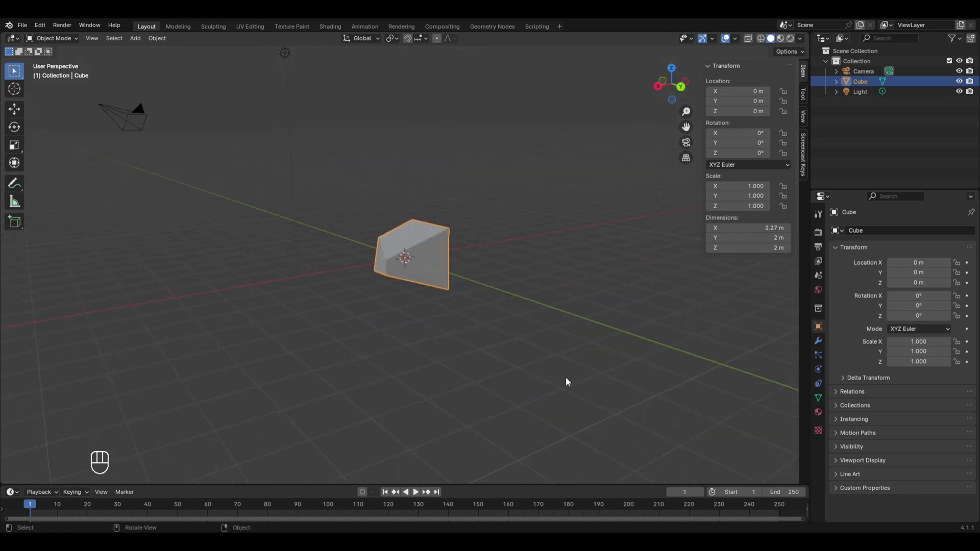
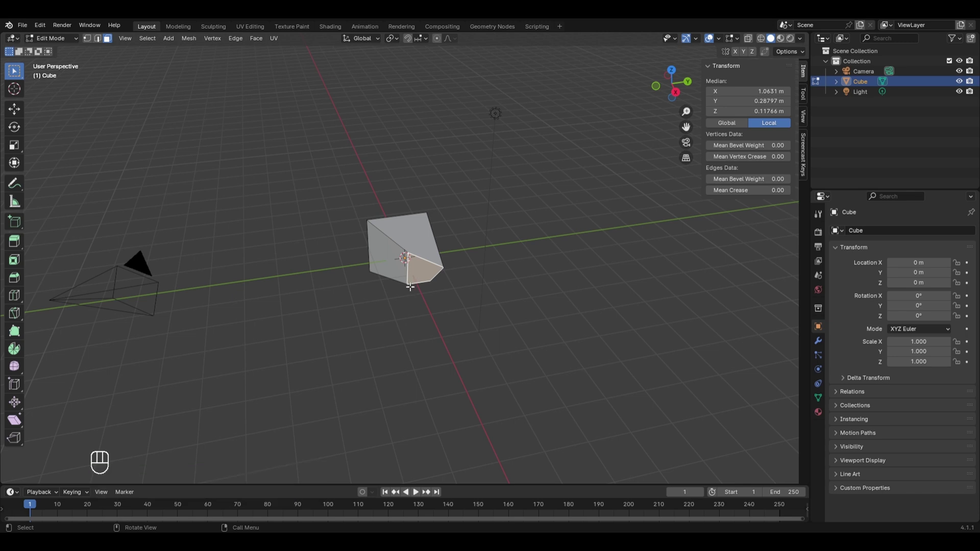
Subdivide the cube's front face and dissolve an inner edge, then return to Object Mode.
click(421, 277)
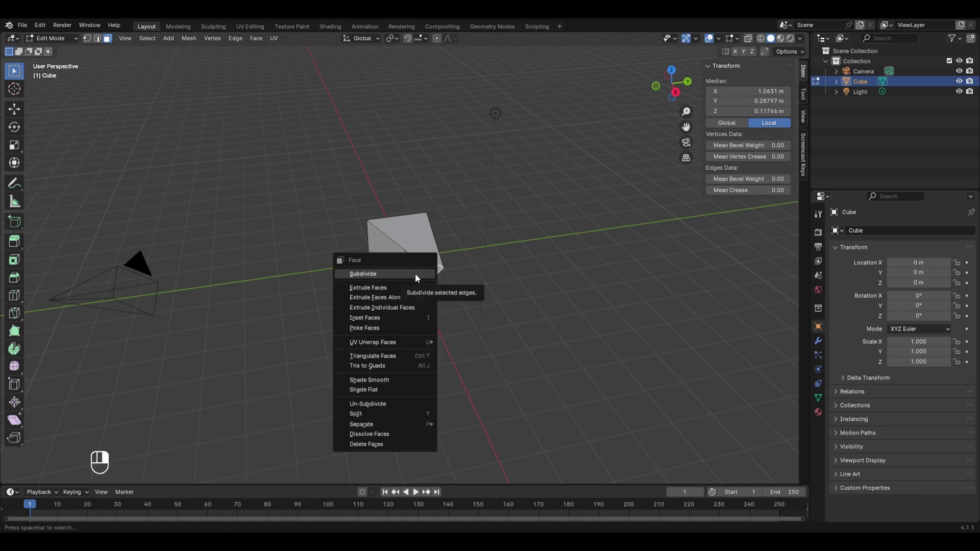
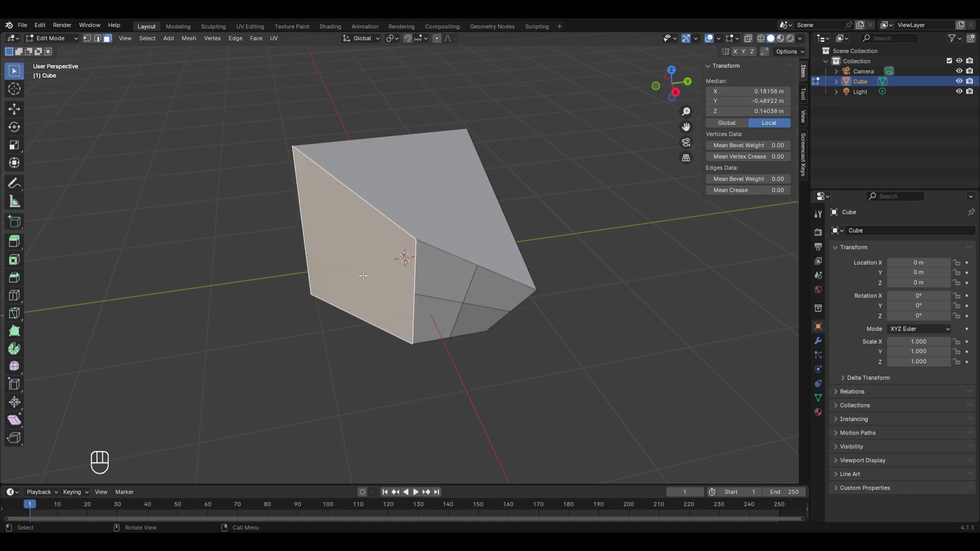
key(x)
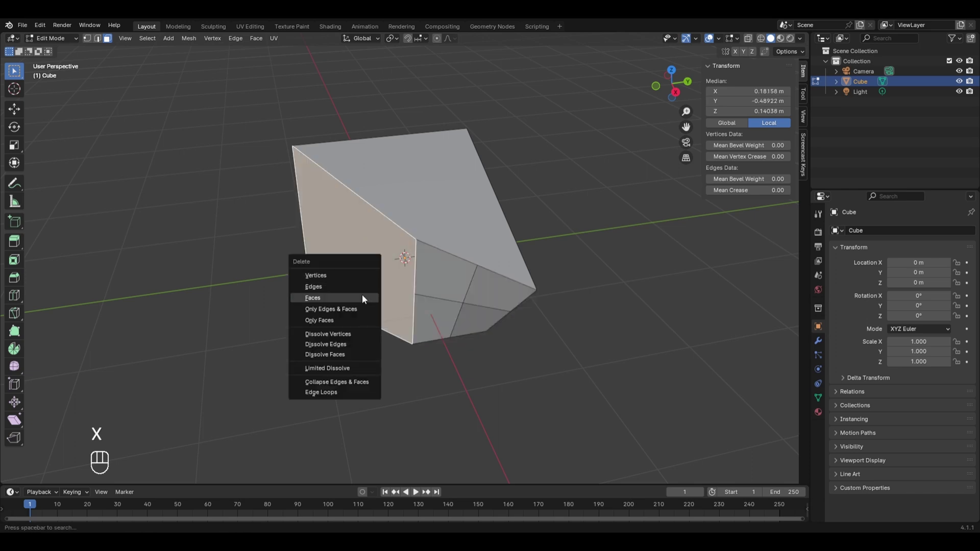
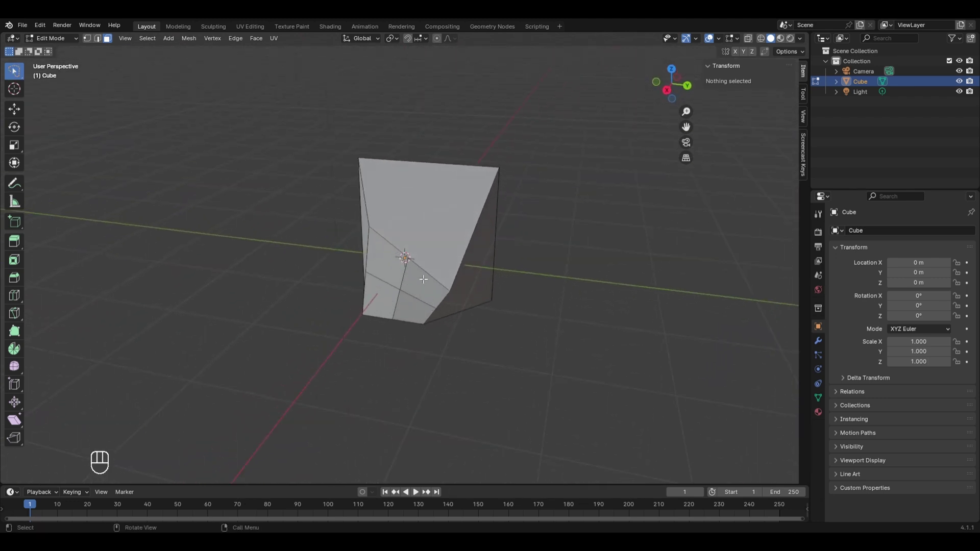
key(2)
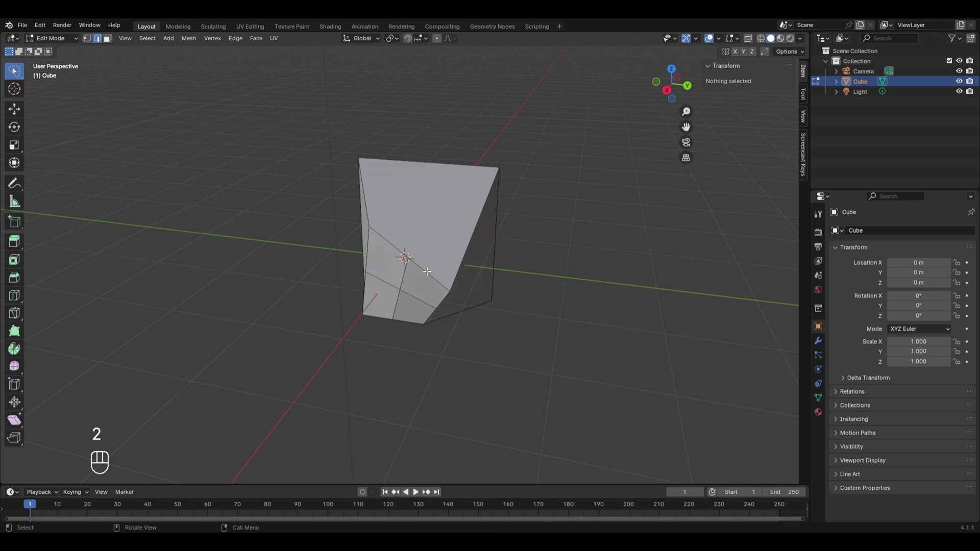
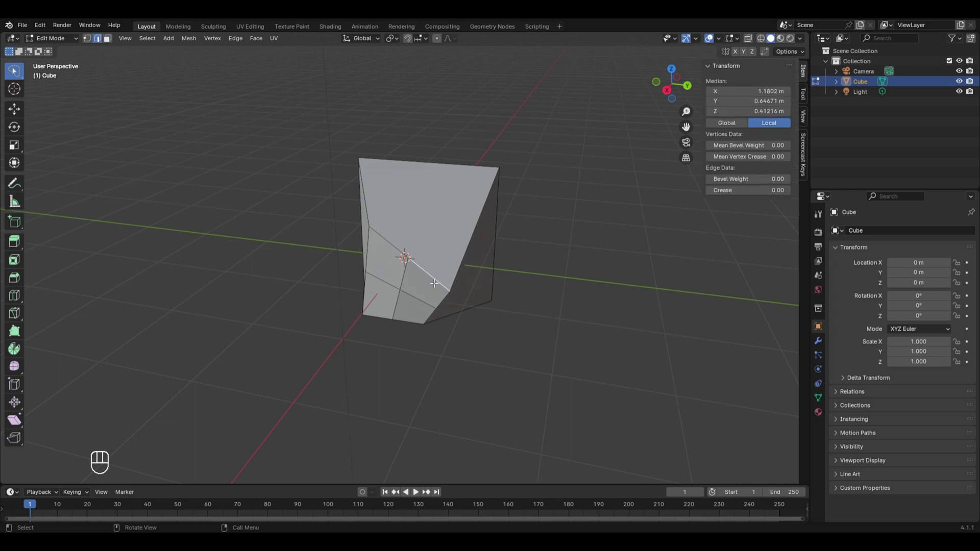
key(x)
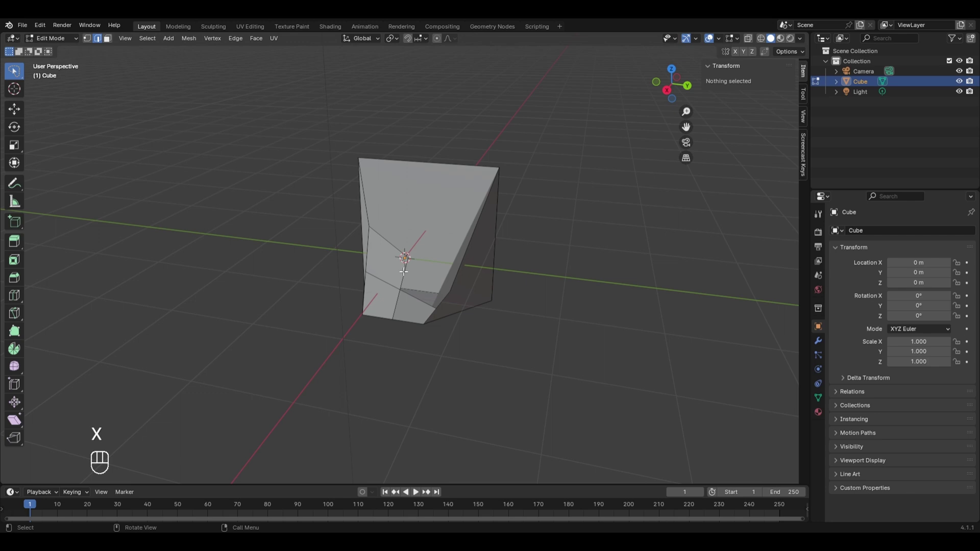
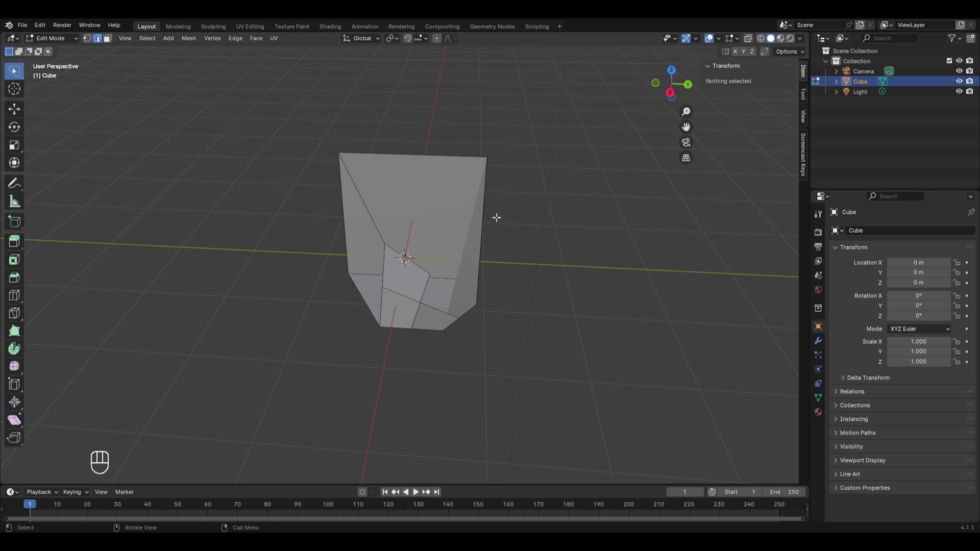
key(Tab)
Delete the distorted cube and add a UV sphere shifted 1.6139 m along the Y axis.
key(x)
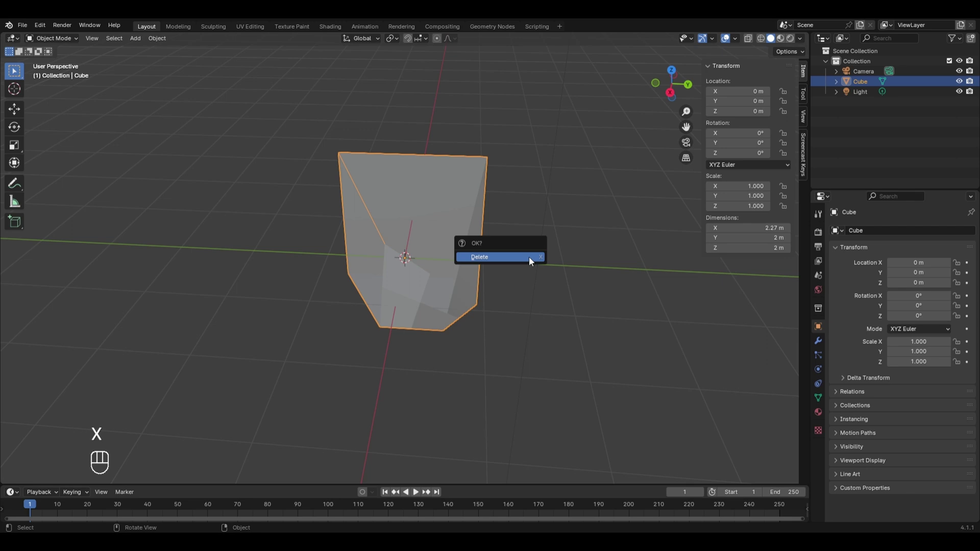
key(shift+a)
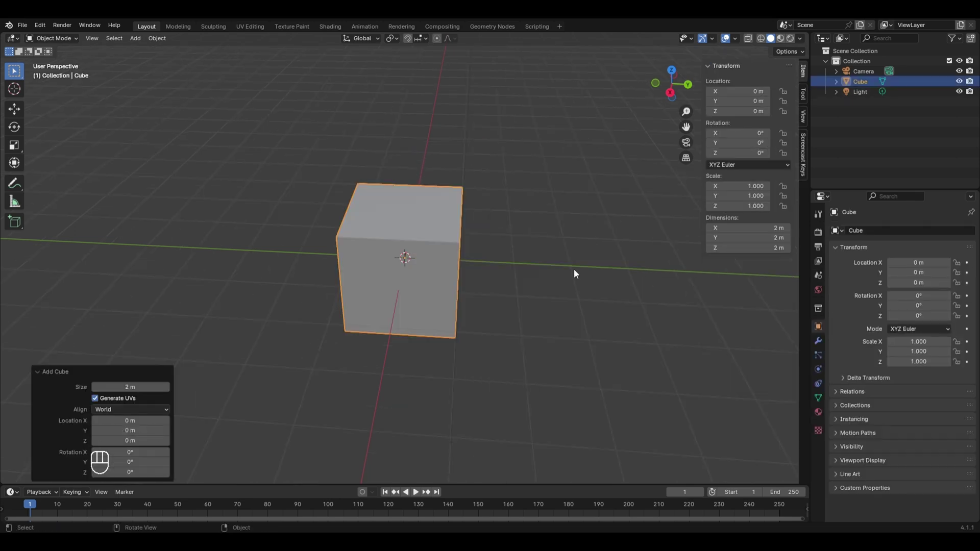
key(shift+a)
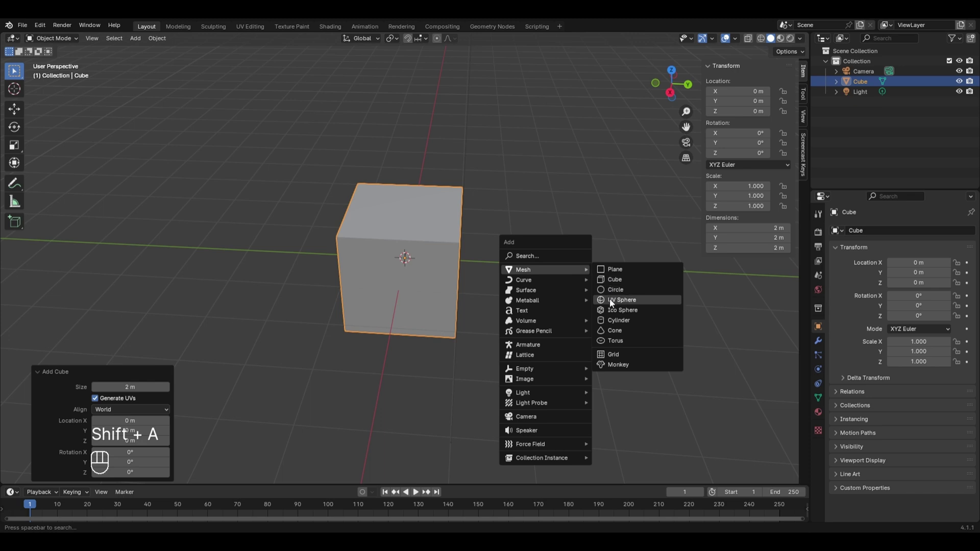
key(g)
key(y)
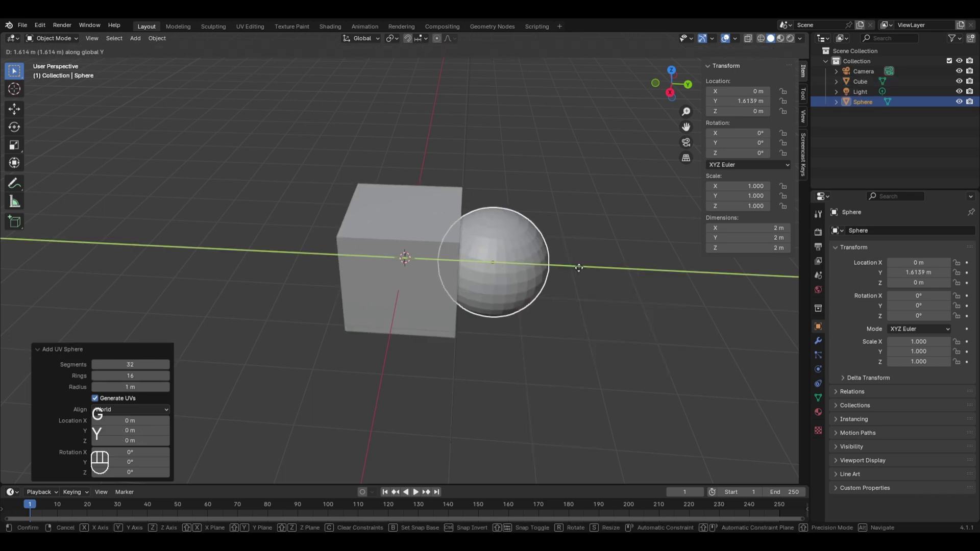
click(582, 272)
drag(581, 364, 554, 320)
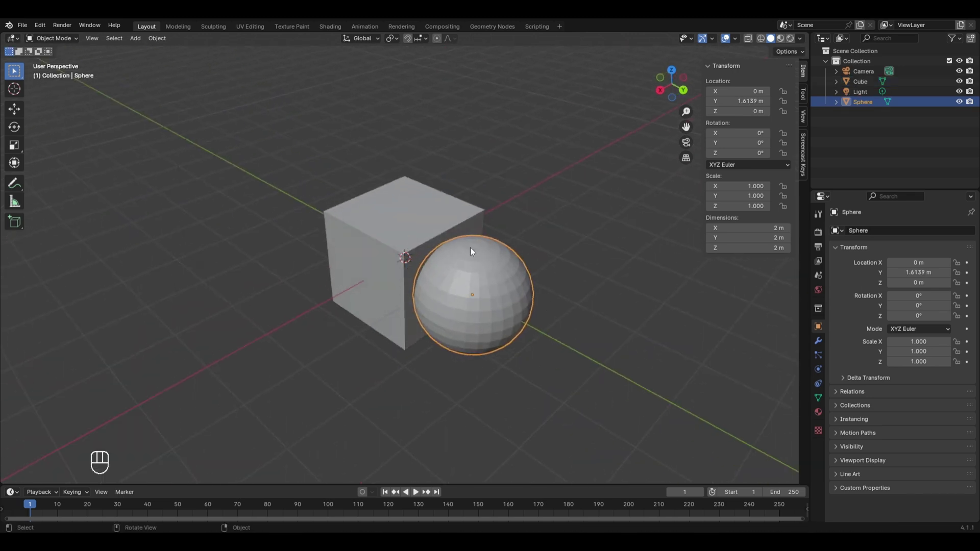
Select the new cube and the sphere together and enter Edit Mode on both meshes.
click(394, 228)
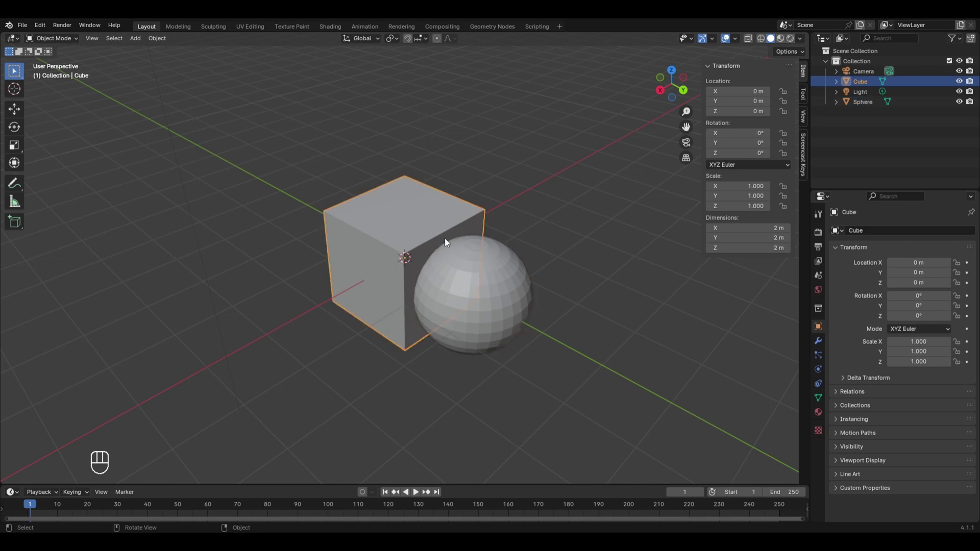
click(465, 278)
click(396, 217)
click(447, 262)
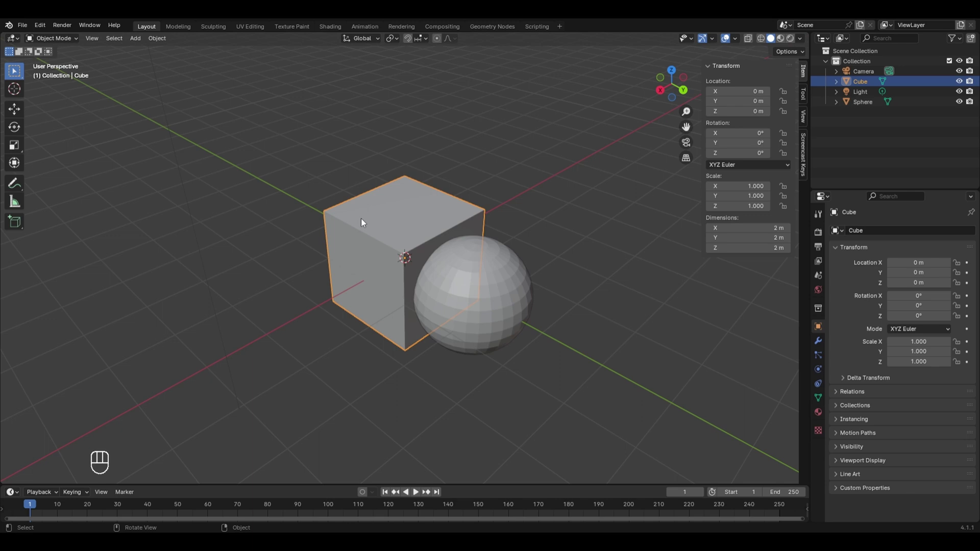
key(Tab)
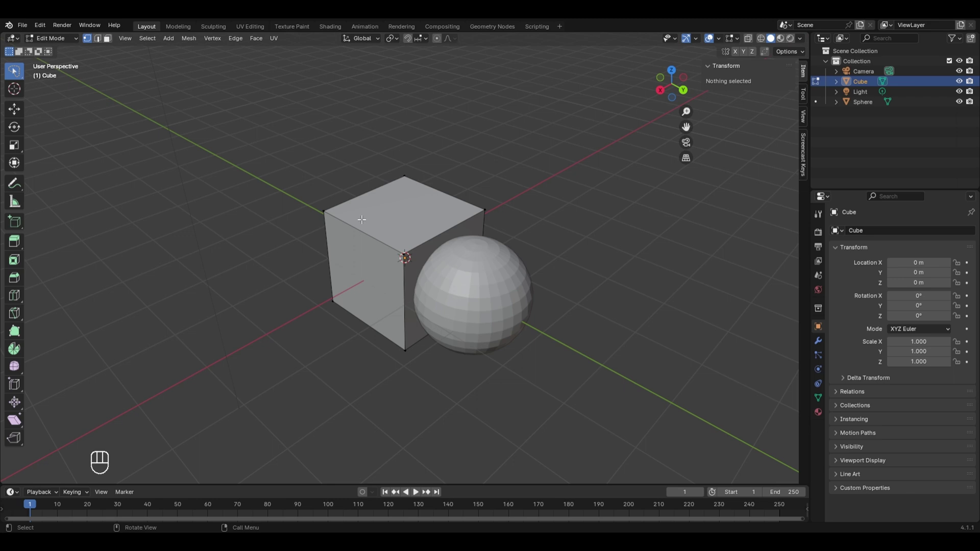
key(Tab)
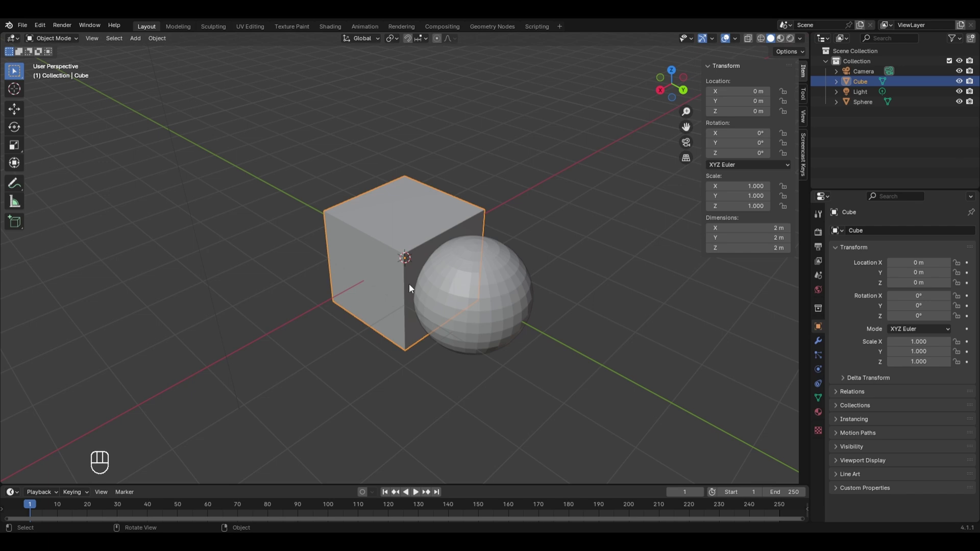
drag(311, 154, 561, 370)
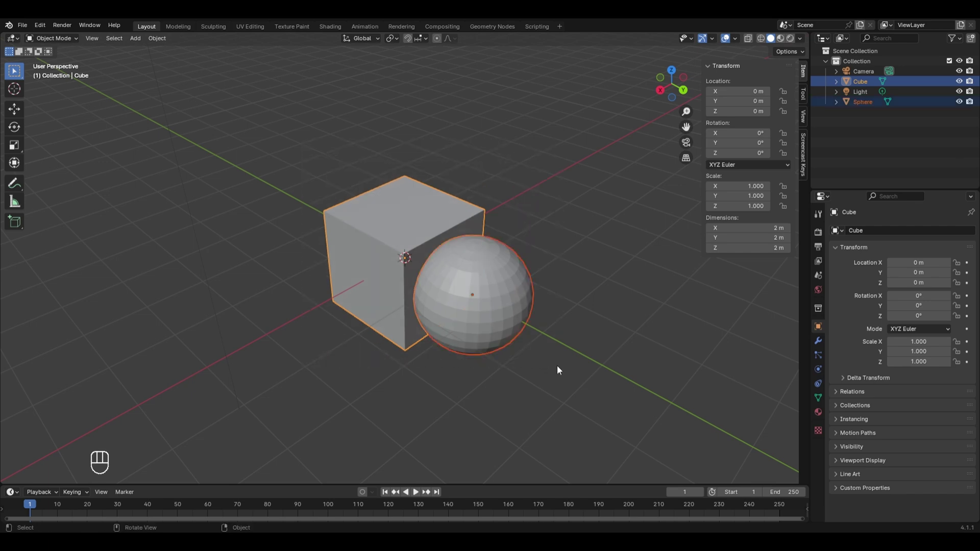
key(Tab)
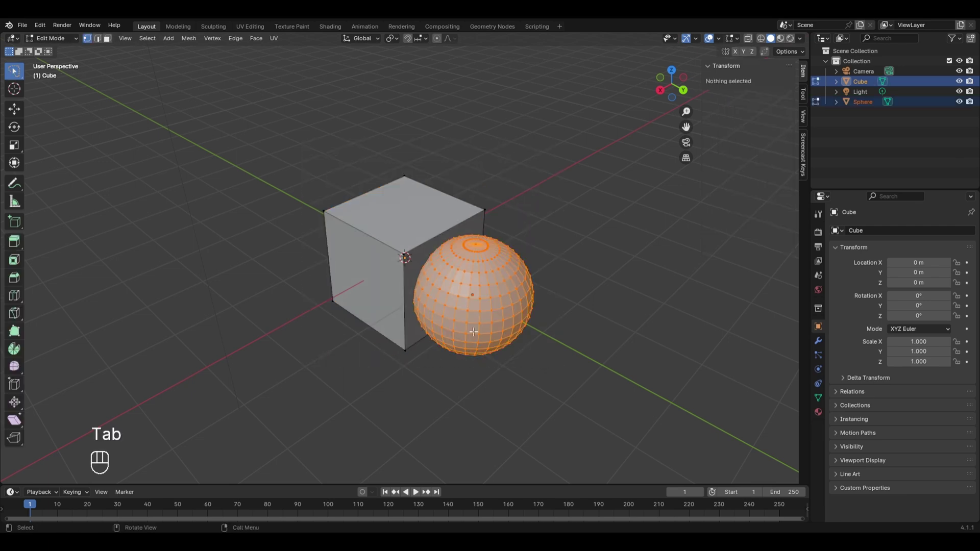
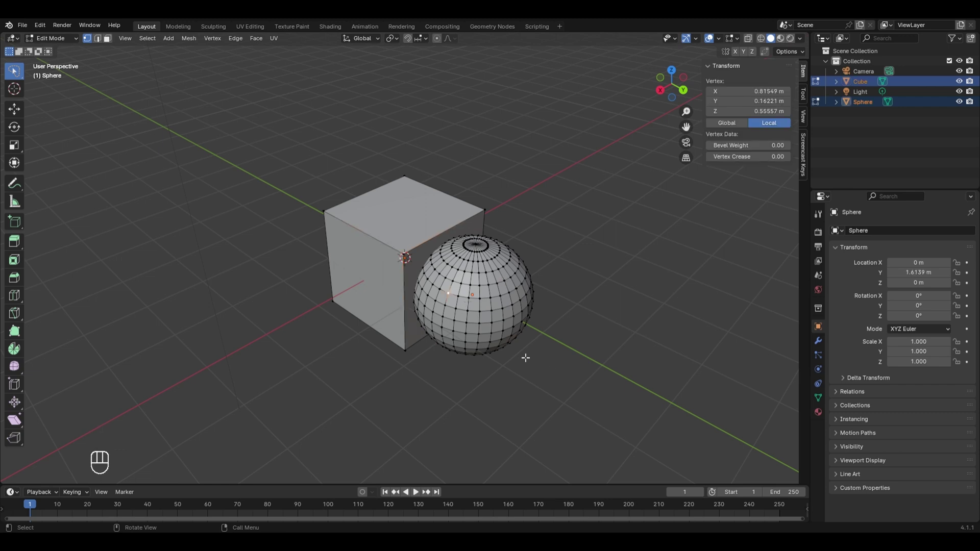
Return to Object Mode and select the sphere beside the 2 m cube.
key(Tab)
click(359, 257)
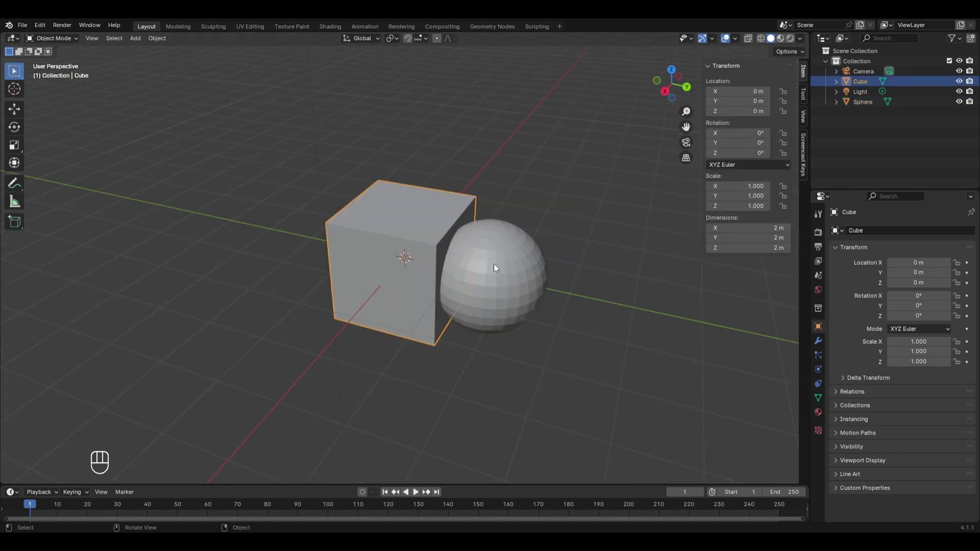
click(504, 274)
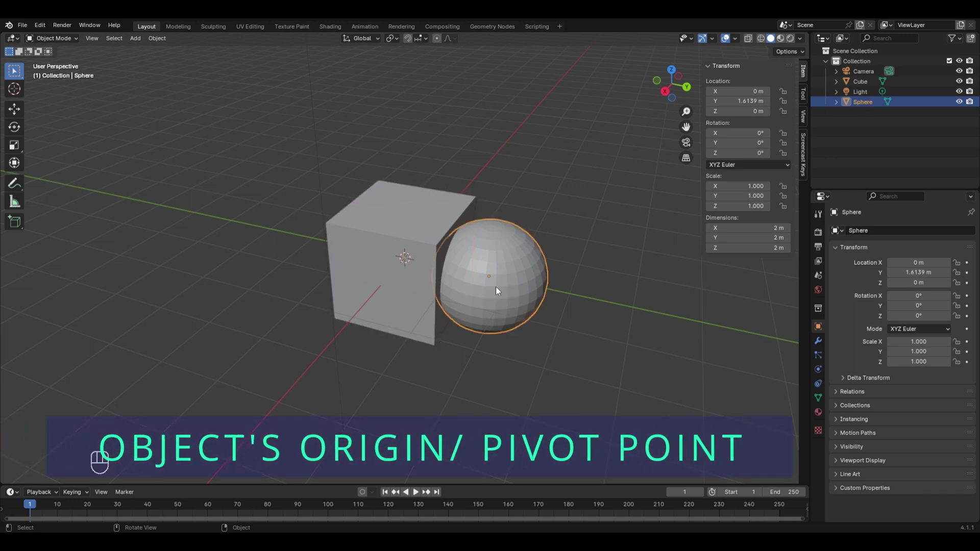
drag(441, 323, 385, 282)
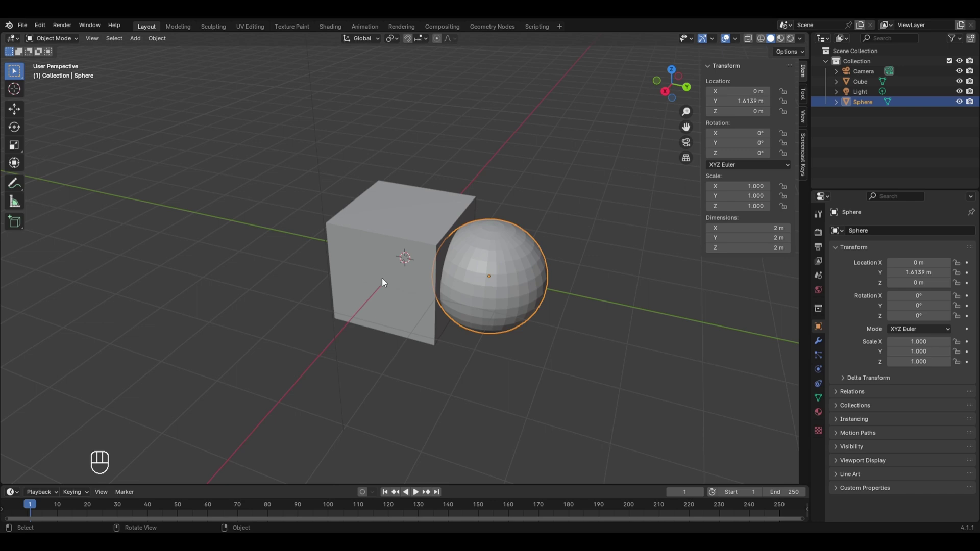
Set the cube's origin to a 3D cursor point on the grid and tilt it around that point.
click(371, 275)
key(r)
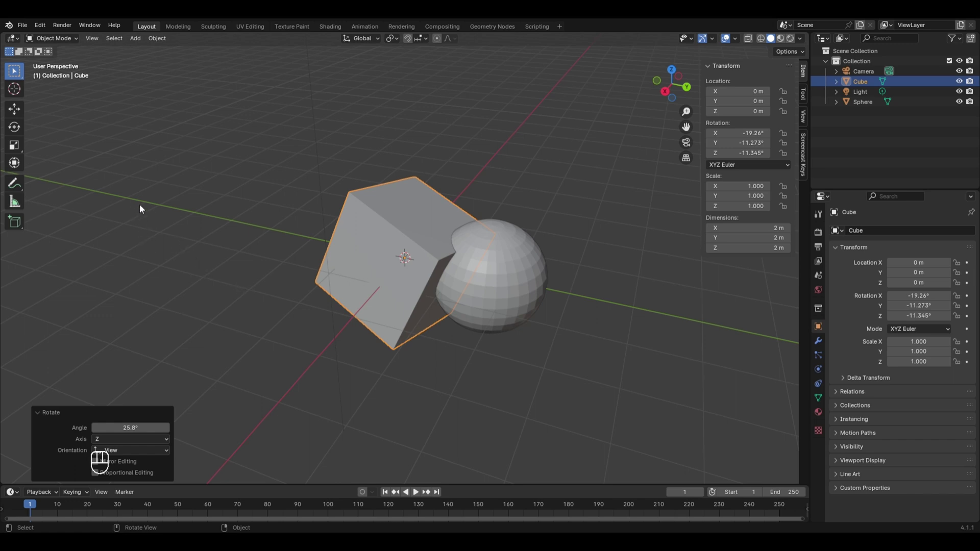
drag(143, 208, 143, 208)
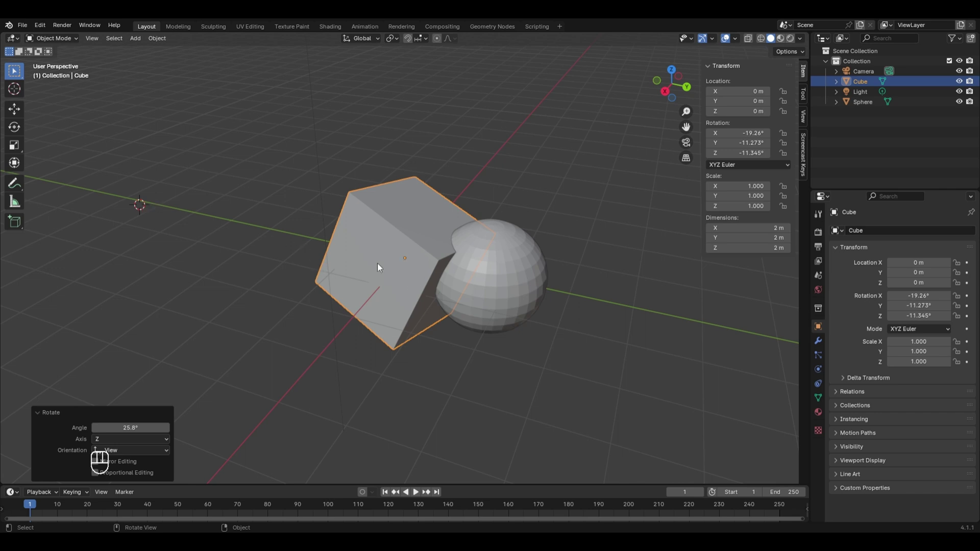
drag(373, 260, 425, 324)
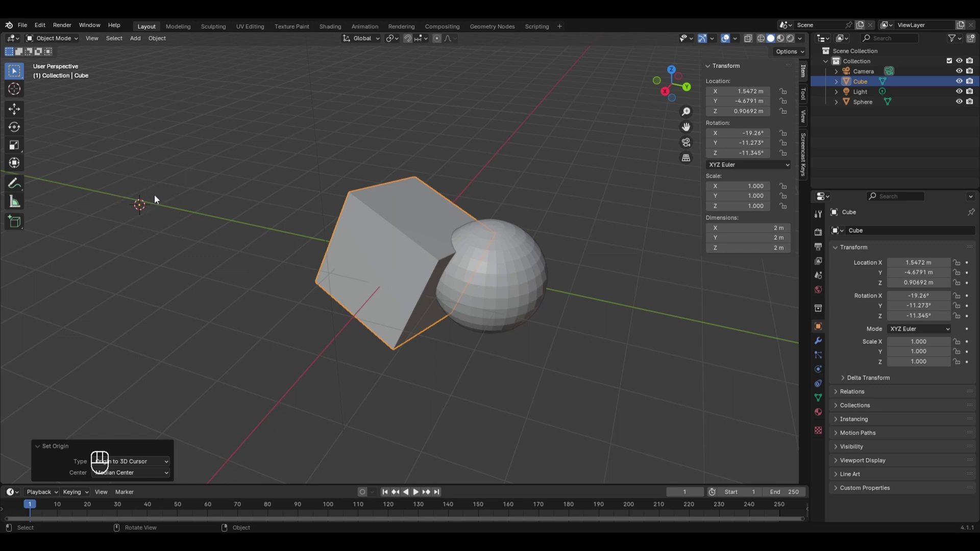
key(r)
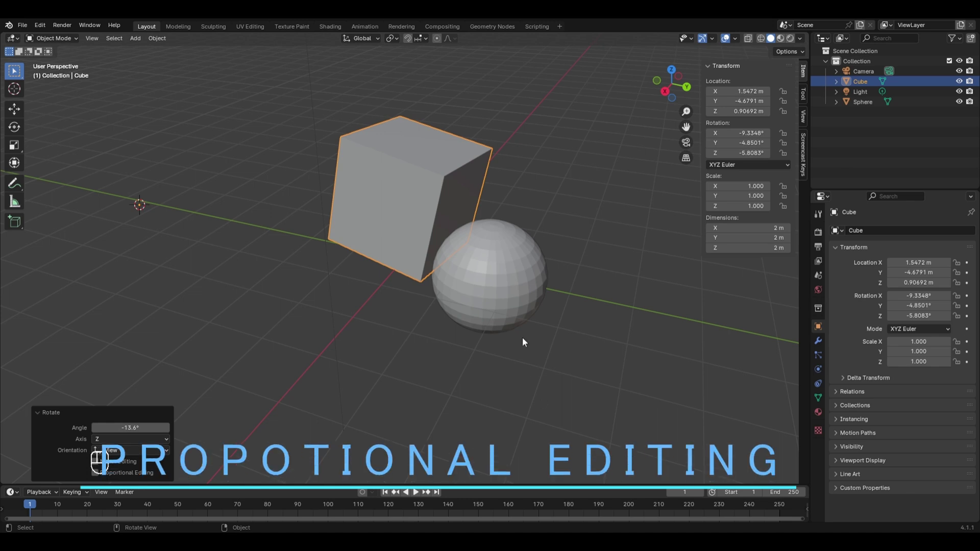
Delete every object in the scene and bring up the Add Mesh list.
key(a)
key(c)
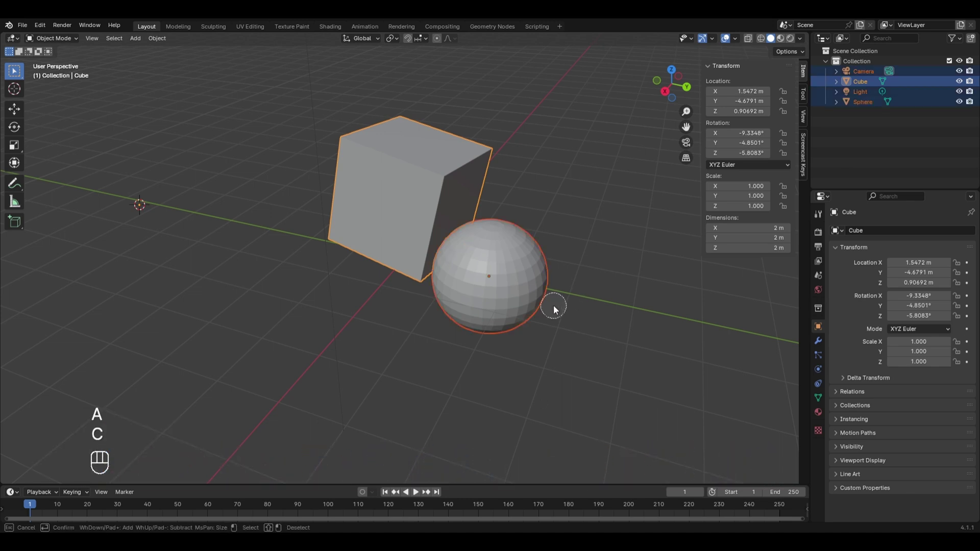
key(x)
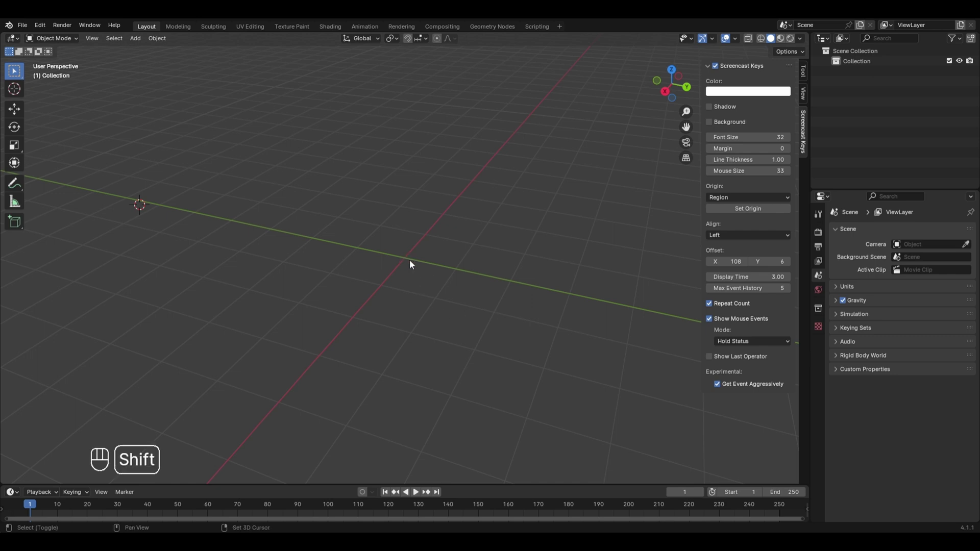
key(shift+c)
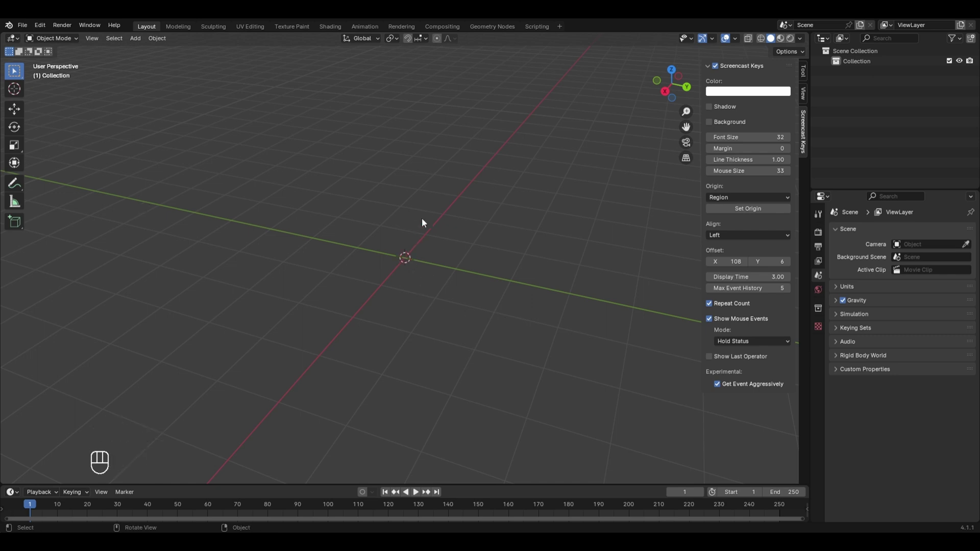
key(shift+a)
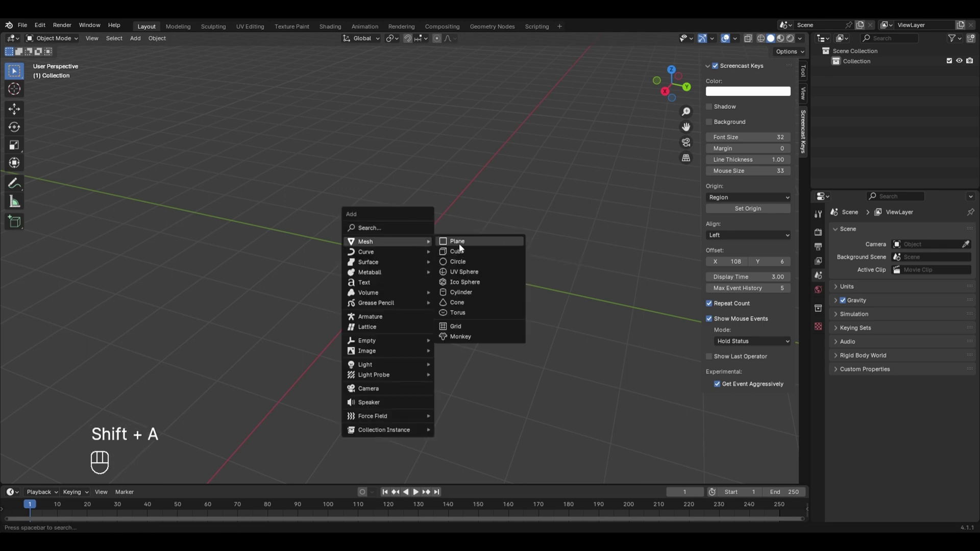
Subdivide the new plane into a fine grid by raising the cut count, then select one vertex.
key(Tab)
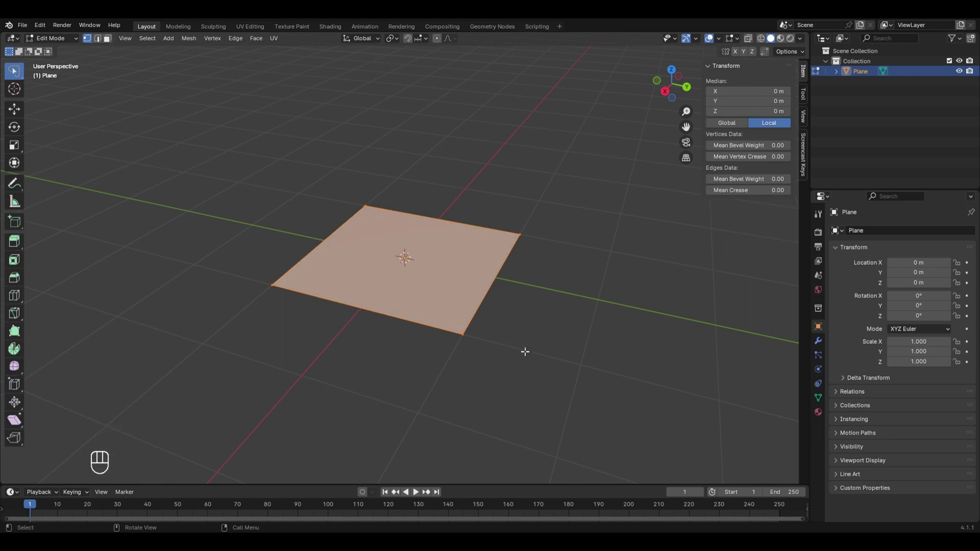
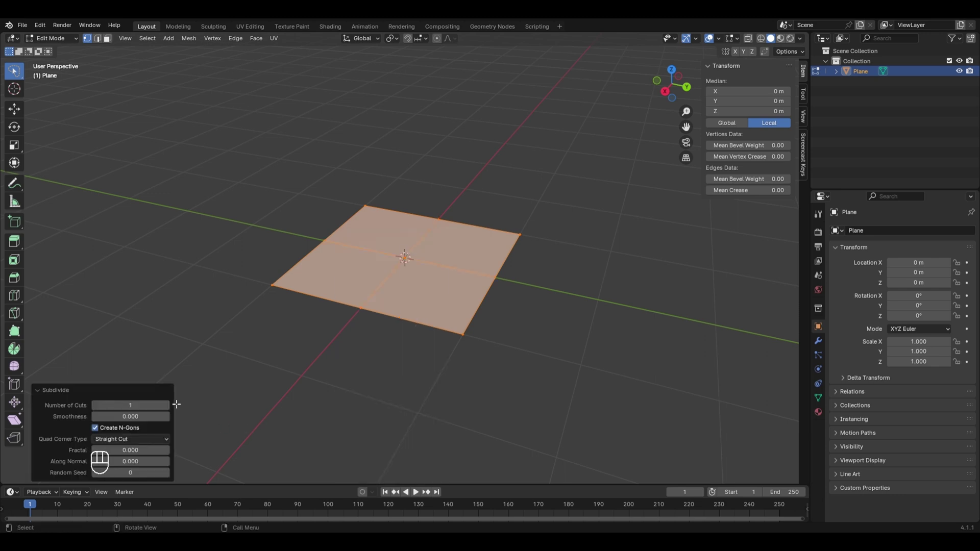
click(174, 403)
click(173, 404)
click(173, 403)
click(173, 404)
click(174, 403)
click(169, 404)
click(169, 404)
double_click(170, 404)
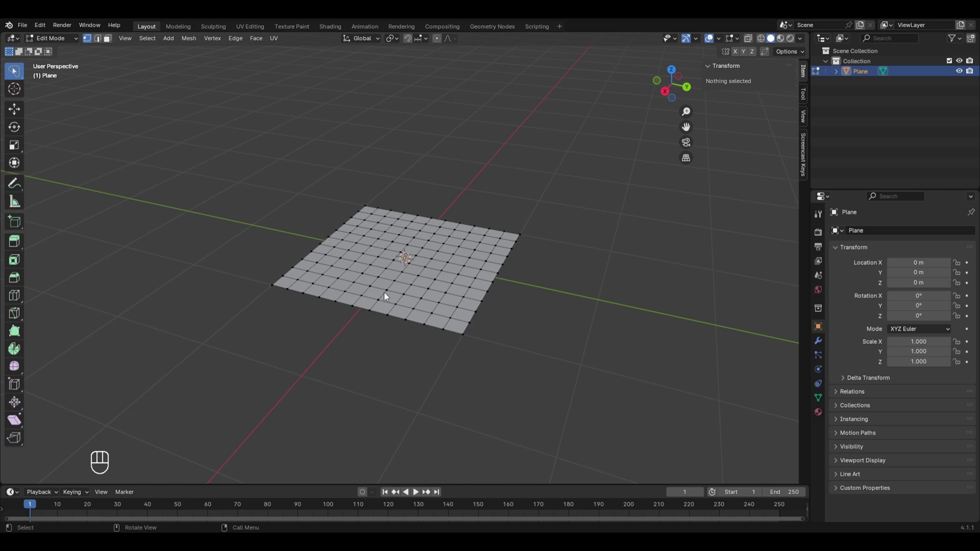
click(379, 257)
Lift the selected grid vertex about 0.9 m along Z into a sharp spike.
key(g)
key(z)
key(g)
key(z)
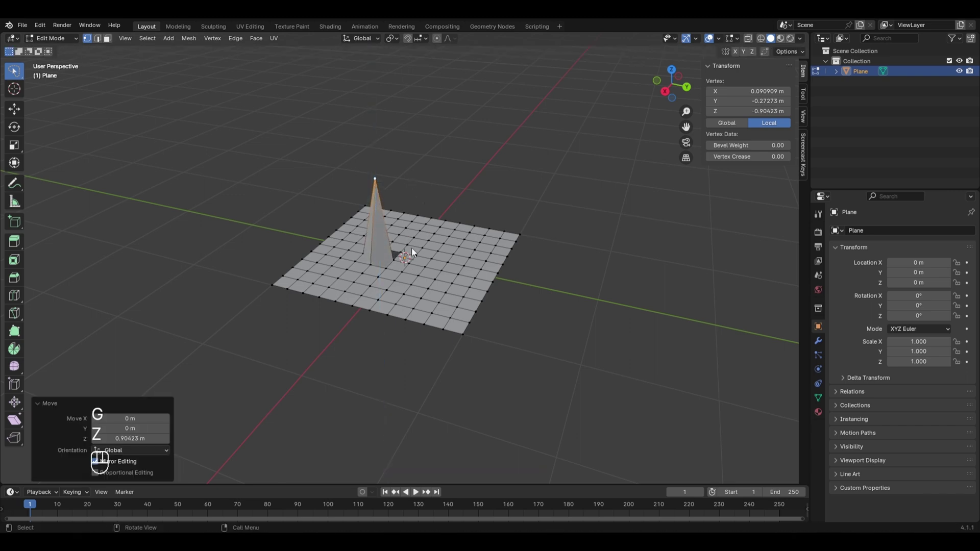
drag(419, 276, 392, 269)
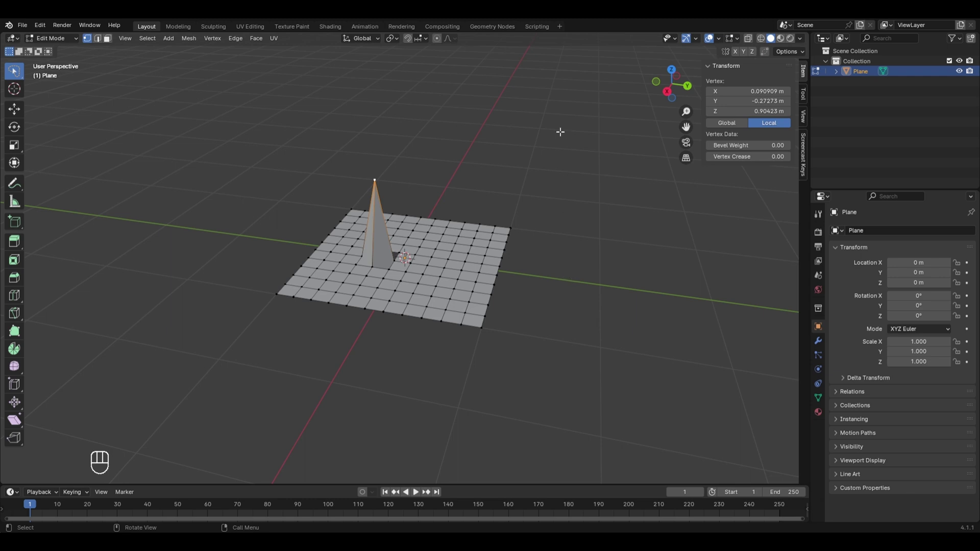
Switch on proportional editing in the viewport header.
click(443, 41)
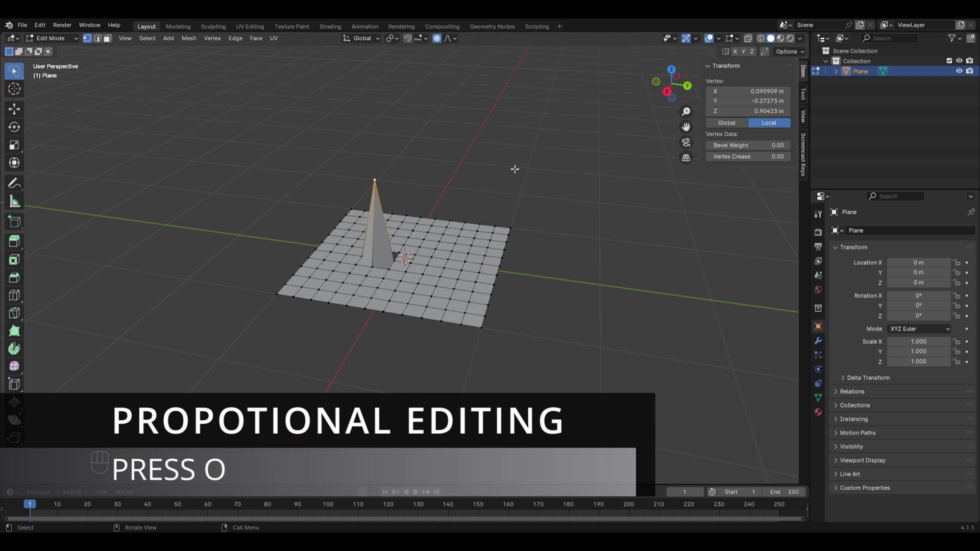
key(o)
key(o)
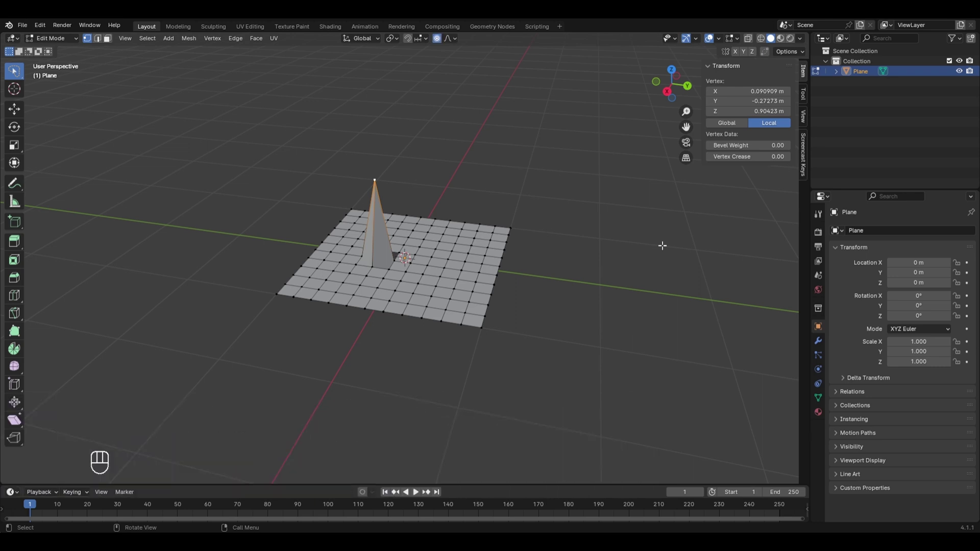
Undo the spike and raise the vertex again proportionally into a smooth 0.67 m hill.
key(ctrl+z)
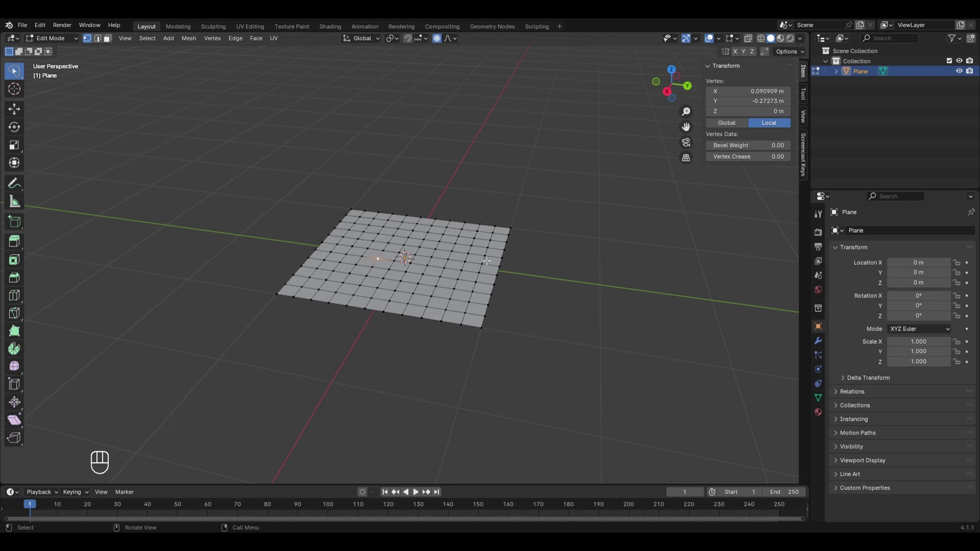
key(g)
key(z)
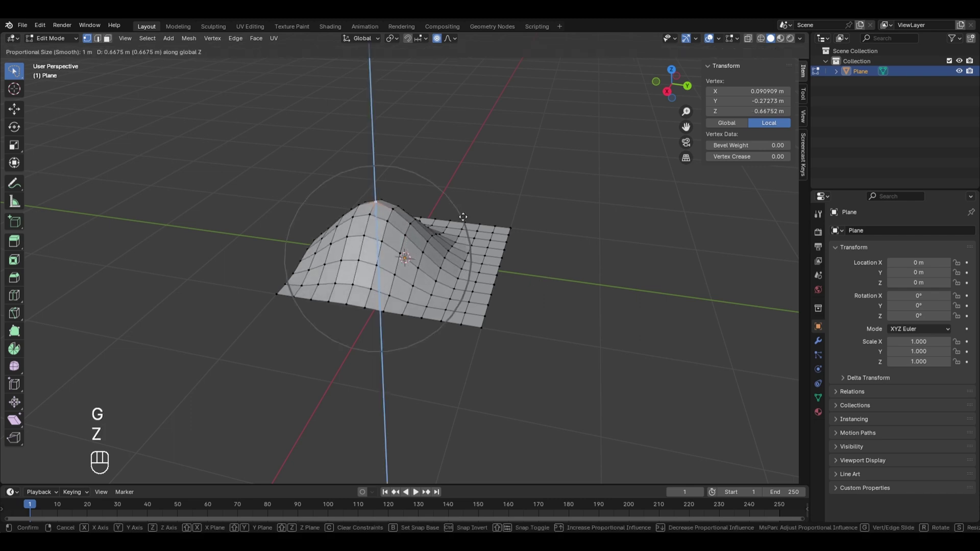
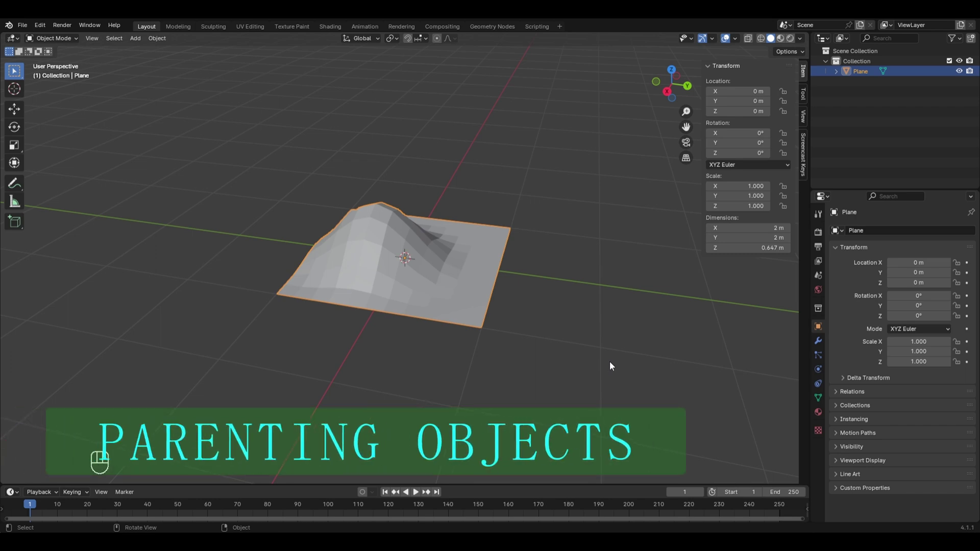
Delete the terrain plane and add a default cube and a cylinder at the origin.
key(x)
key(shift+a)
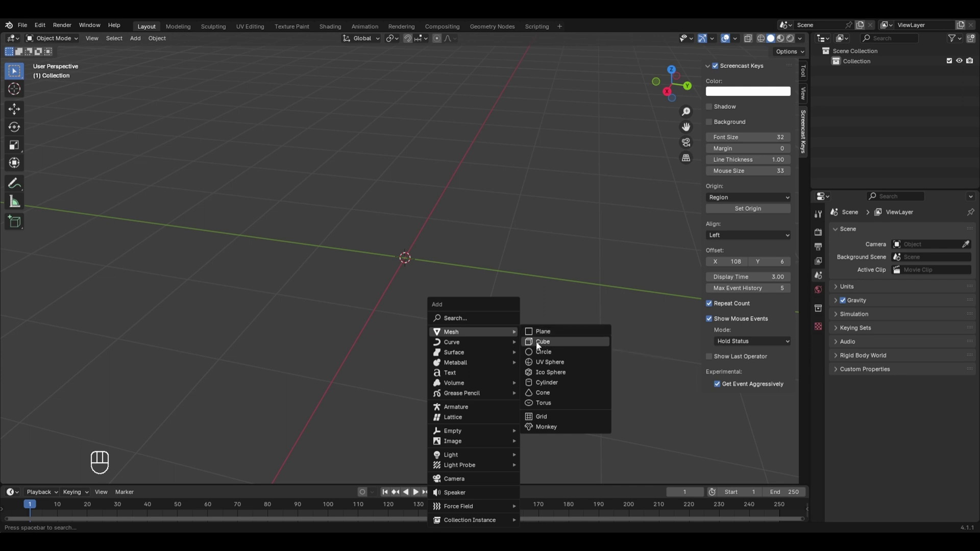
key(shift+a)
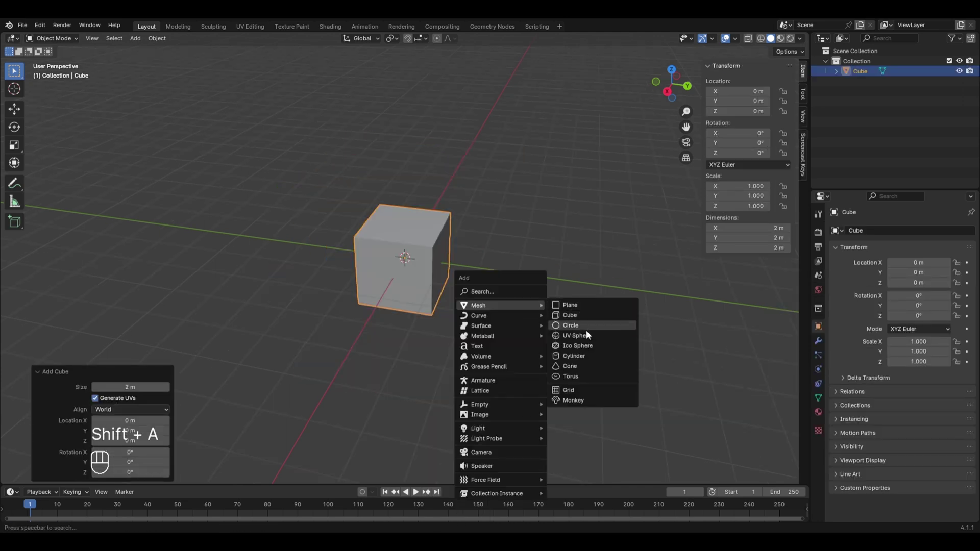
Move the cylinder along Y to about 2.96 m so it sits beside the cube.
key(g)
key(y)
drag(564, 306, 452, 326)
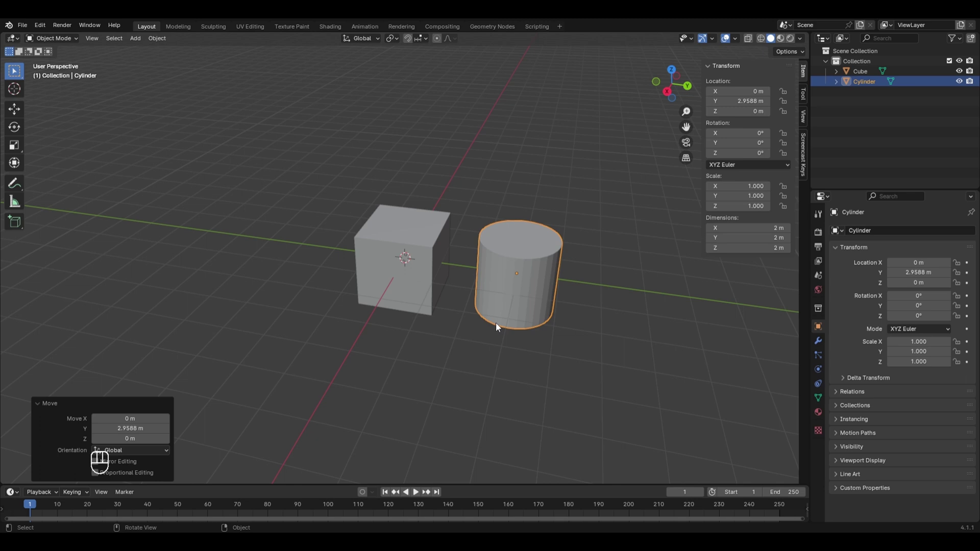
drag(432, 269, 465, 302)
Join the cube and cylinder into one object with Ctrl+J, test-move it, then undo the join.
key(g)
click(462, 262)
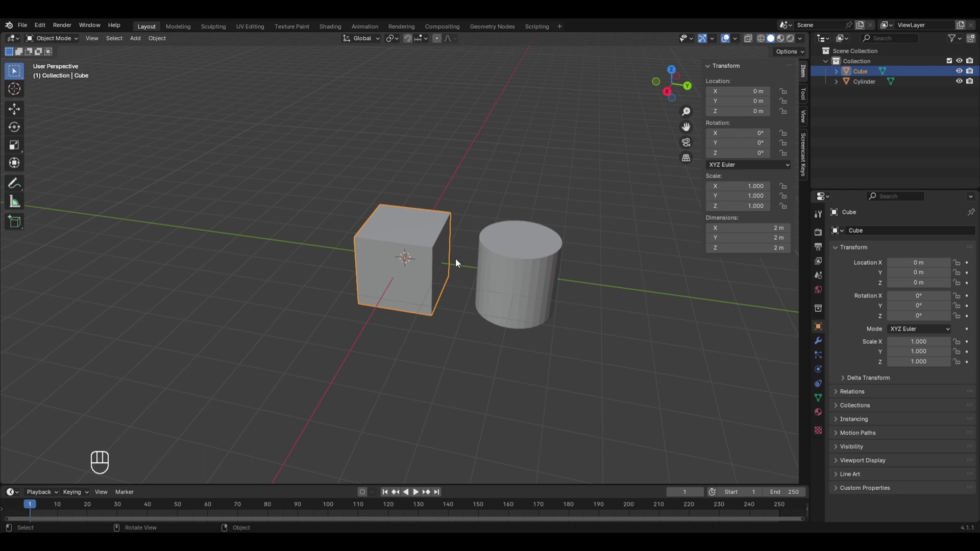
click(489, 226)
key(ctrl+j)
key(g)
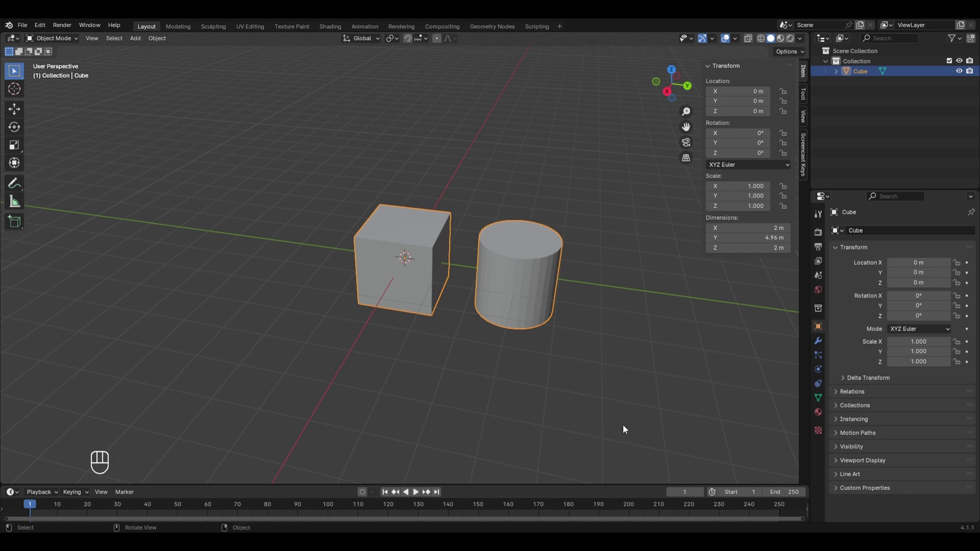
key(ctrl+z)
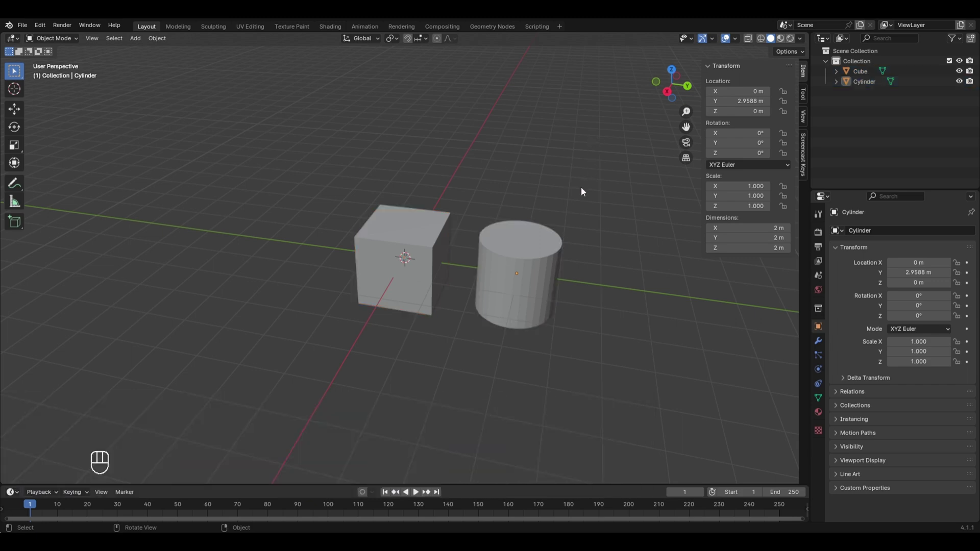
Parent the cylinder to the cube with Ctrl+P and drag the cylinder toward about 5.1 m along Y.
click(527, 272)
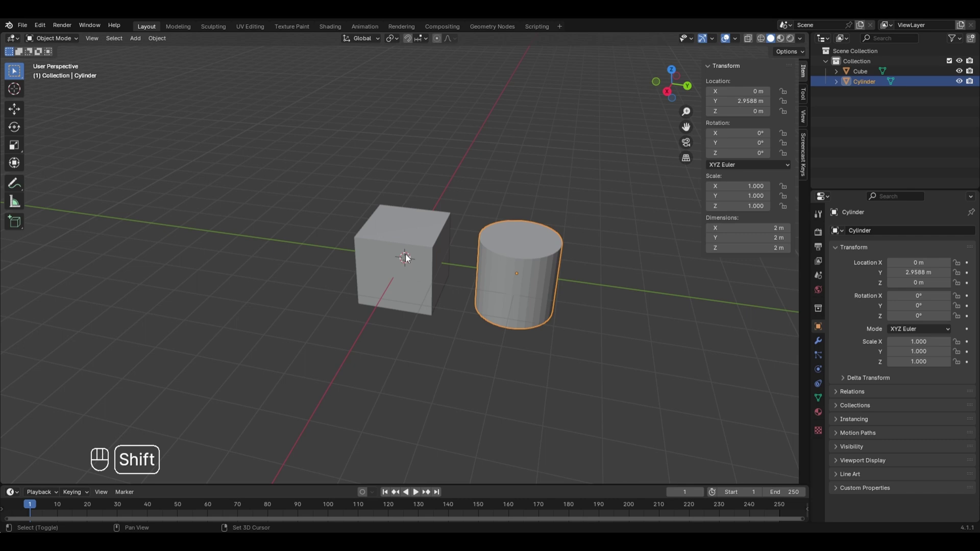
click(408, 257)
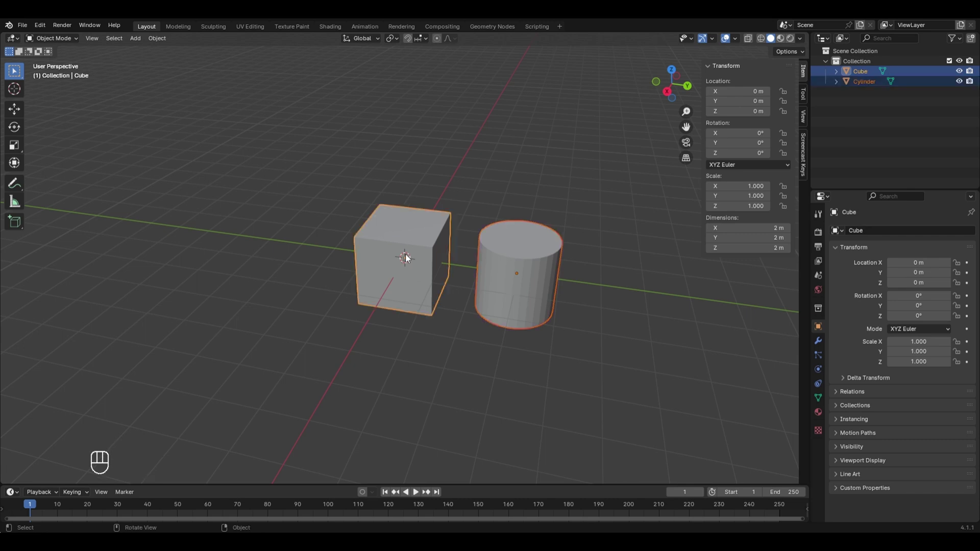
key(ctrl+p)
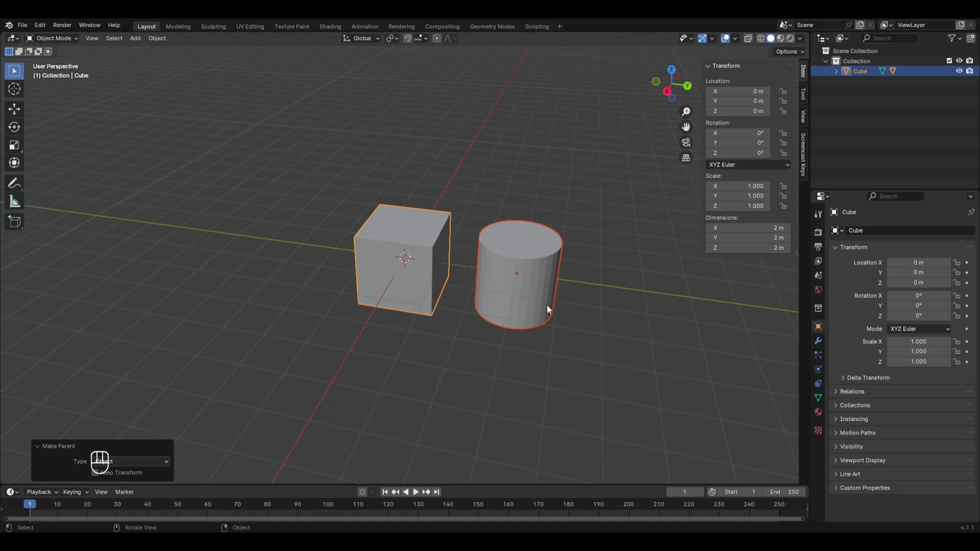
key(g)
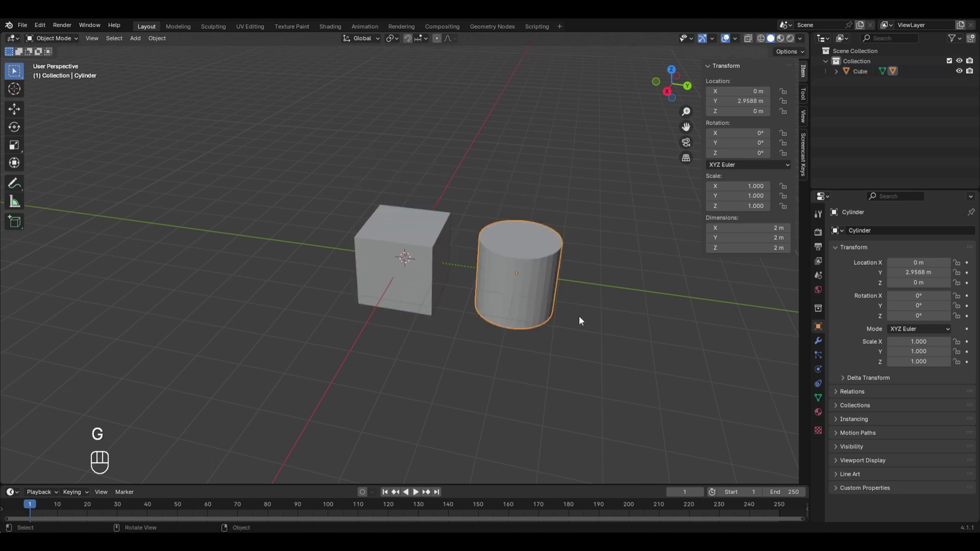
key(g)
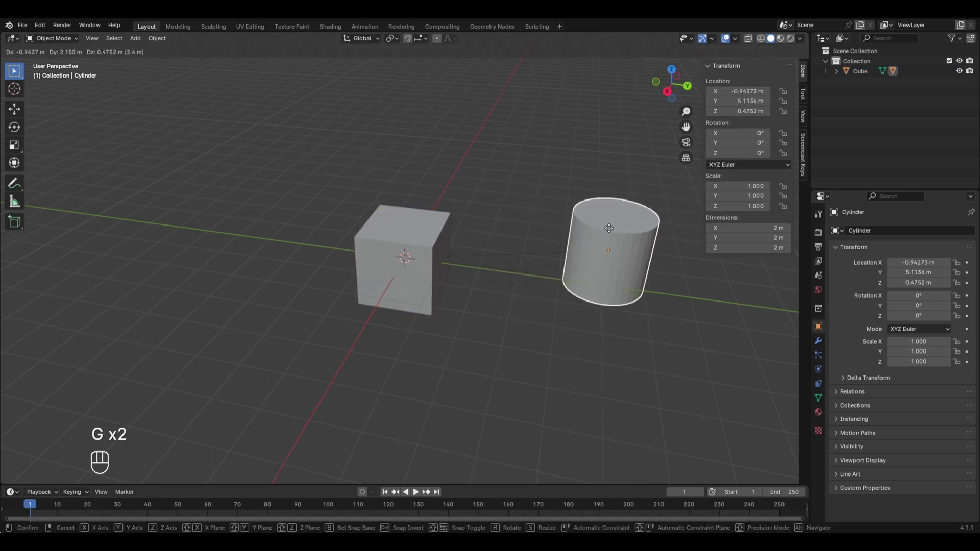
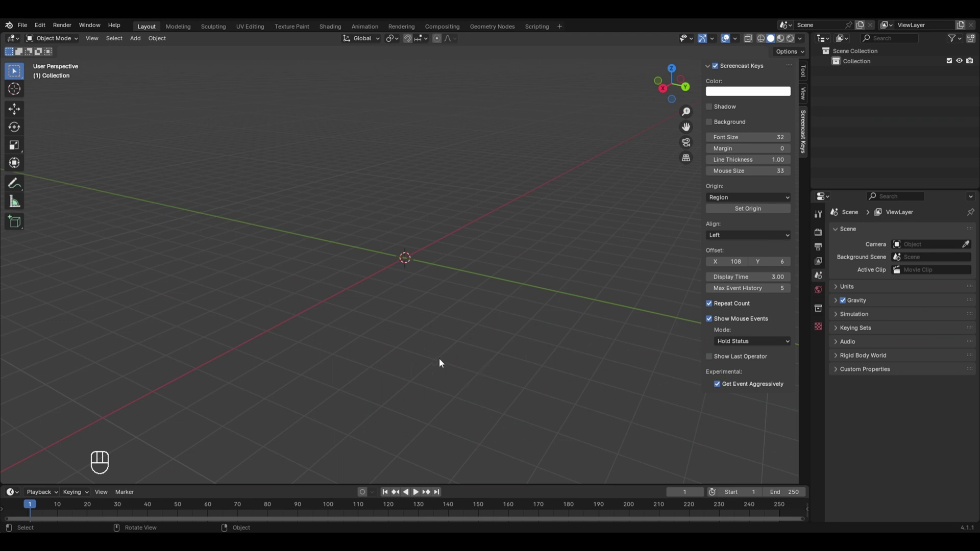
Add a new cube and scale it along X into a thin 0.172 m panel.
key(shift+a)
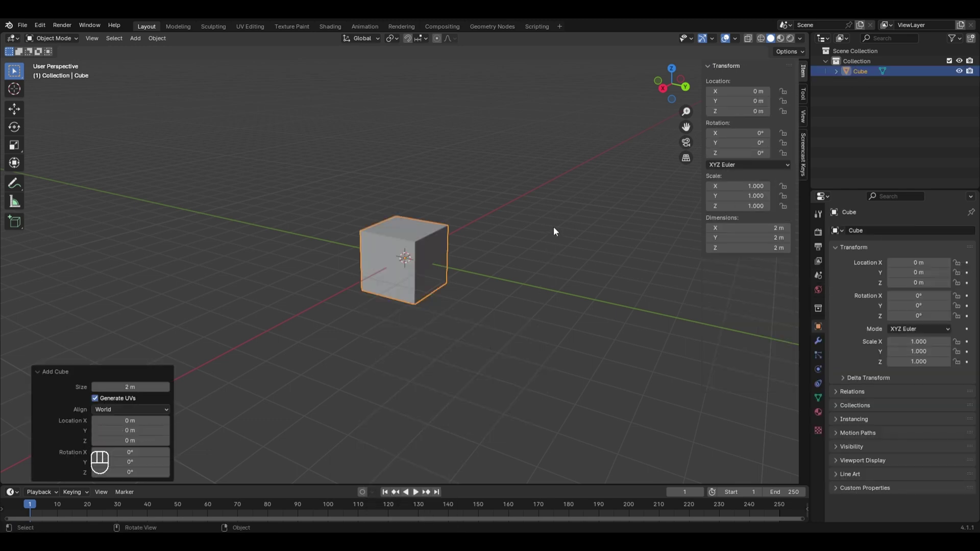
key(s)
key(x)
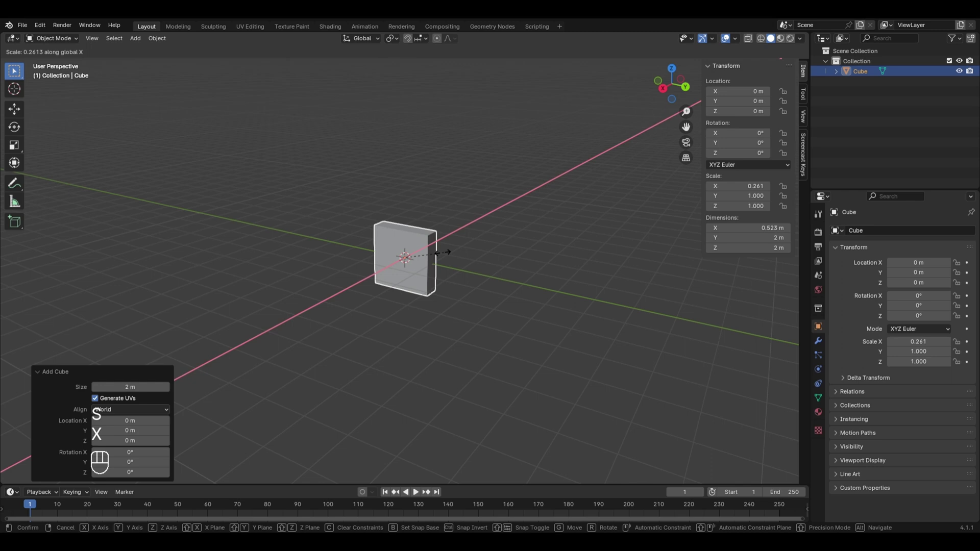
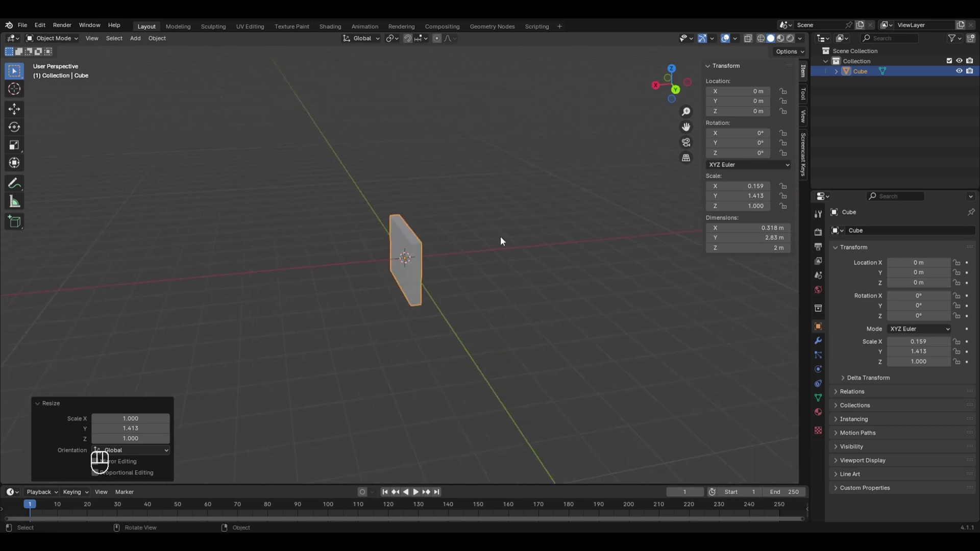
key(s)
key(x)
click(485, 219)
drag(572, 400, 406, 306)
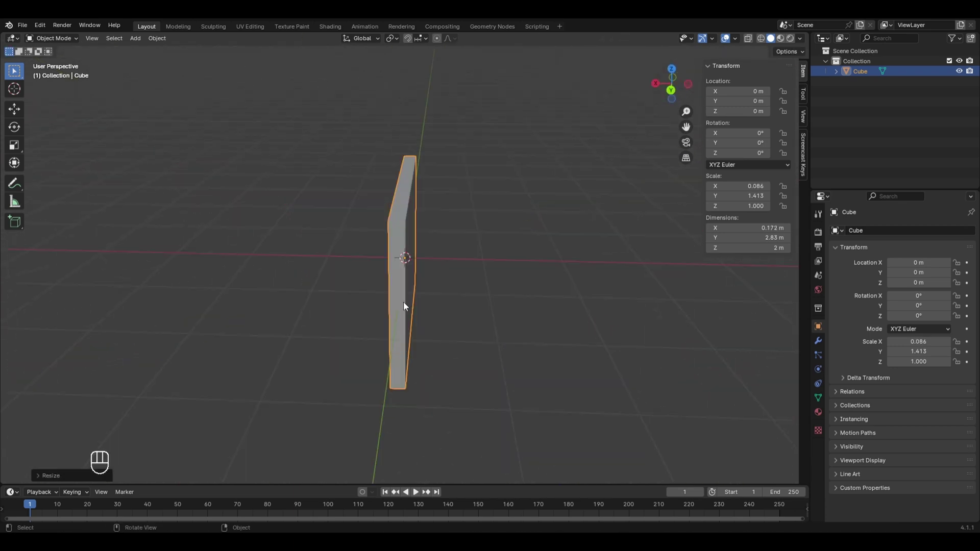
drag(336, 380, 448, 355)
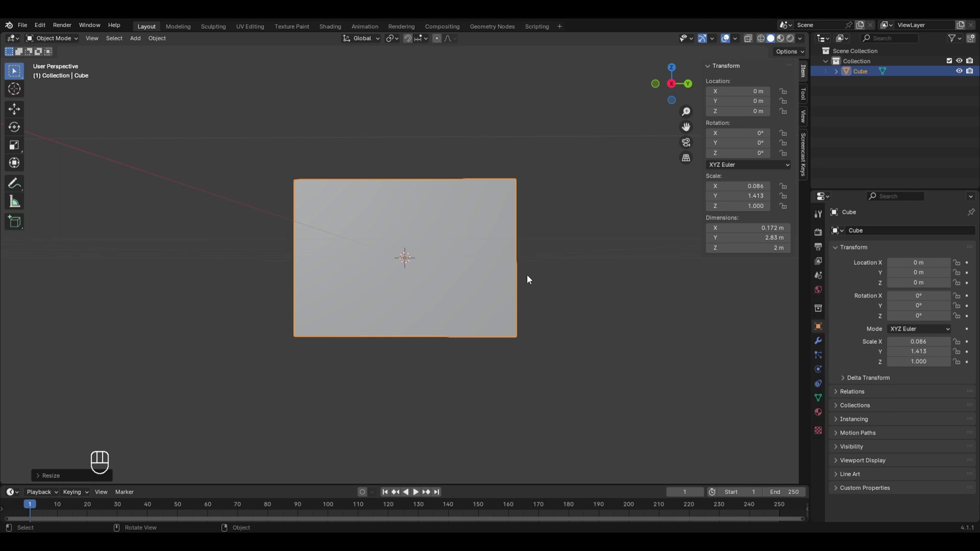
drag(534, 278, 524, 309)
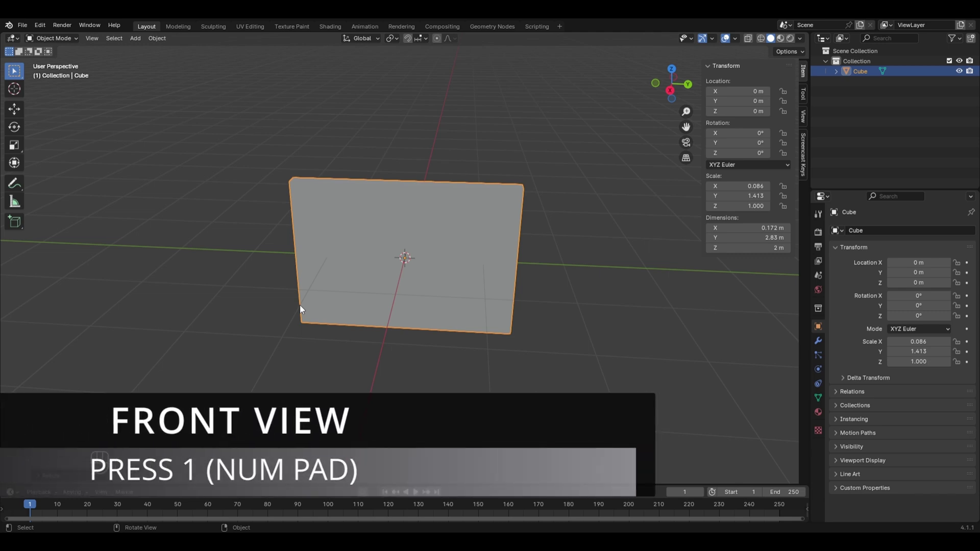
Rotate the panel 90° about the Z axis from the front view.
key(KP_1)
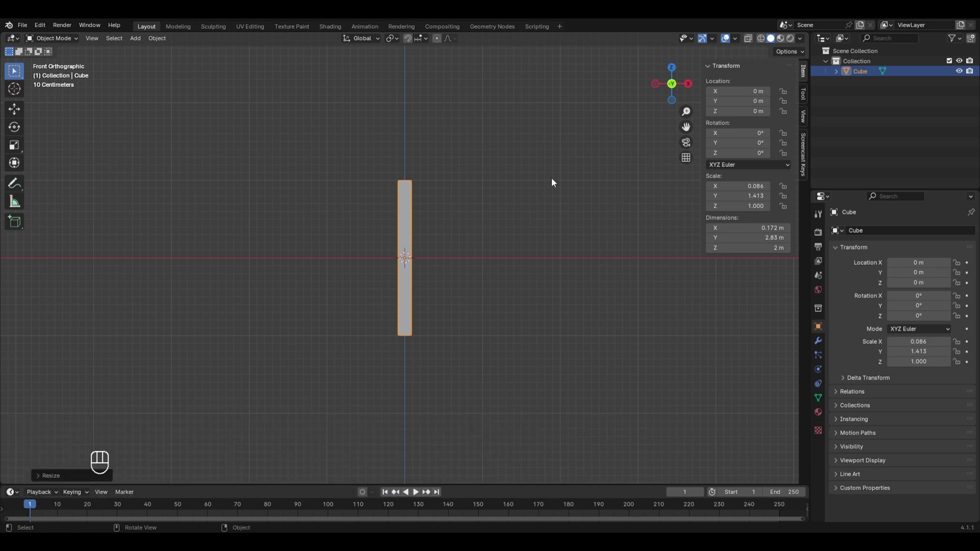
key(r)
key(z)
key(KP_9)
key(KP_0)
key(KP_Enter)
drag(590, 213, 555, 229)
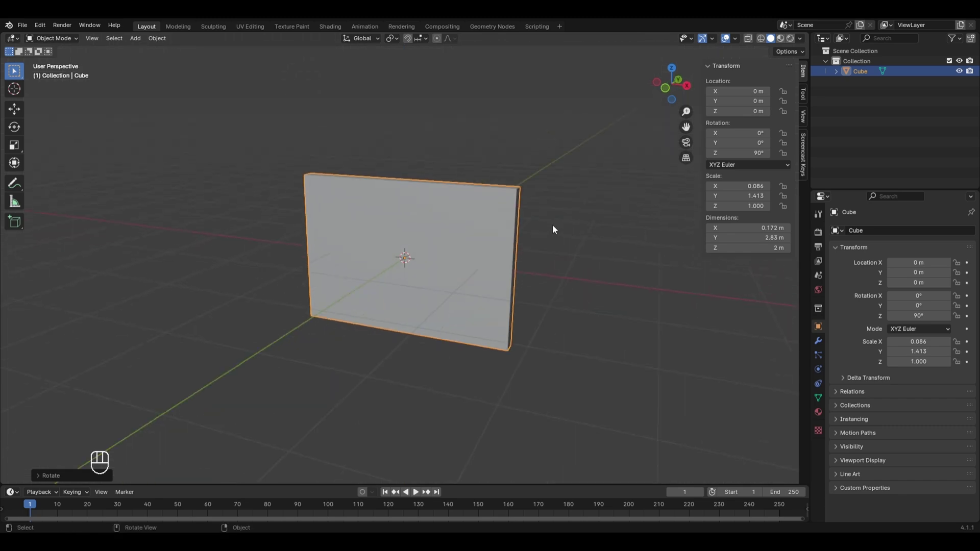
Inspect the panel from front, back, right, left, top and bottom orthographic views.
key(KP_1)
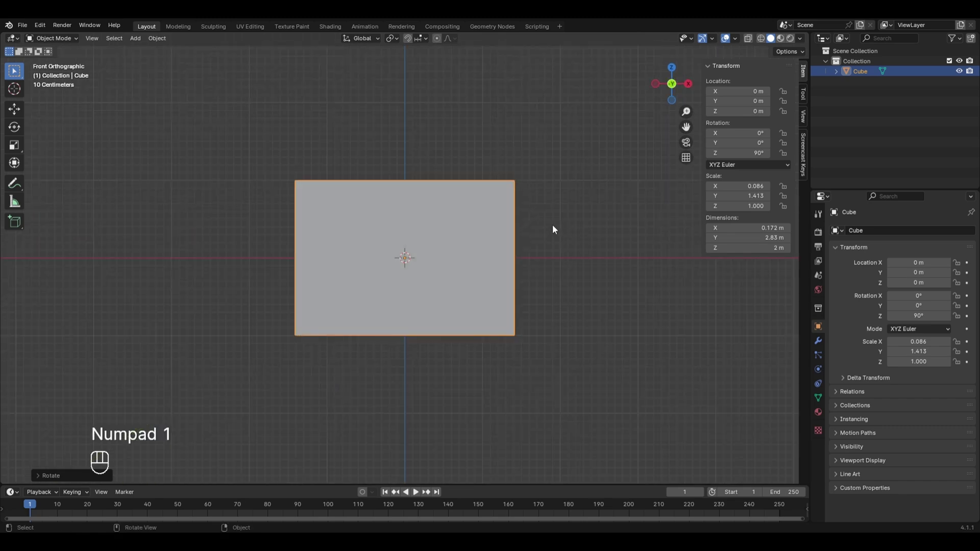
key(ctrl+KP_1)
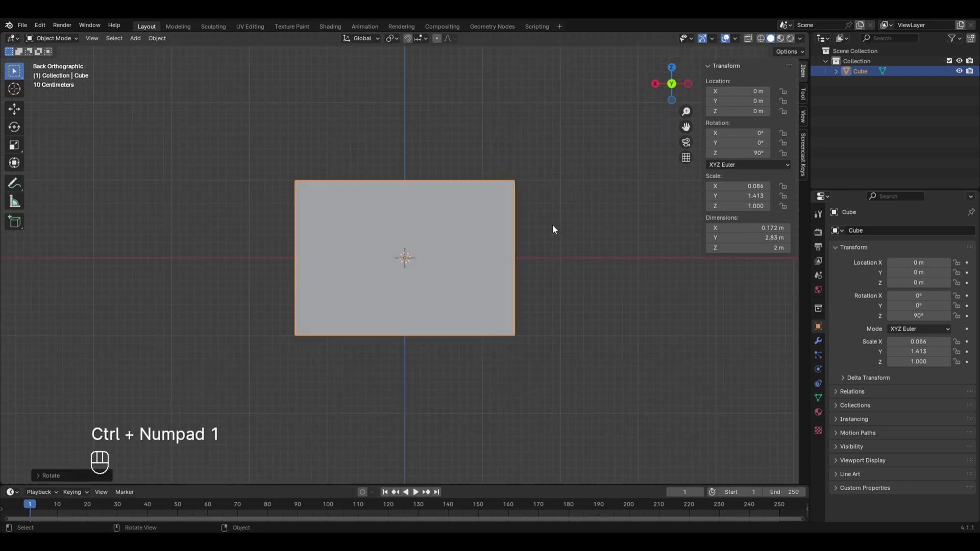
key(KP_3)
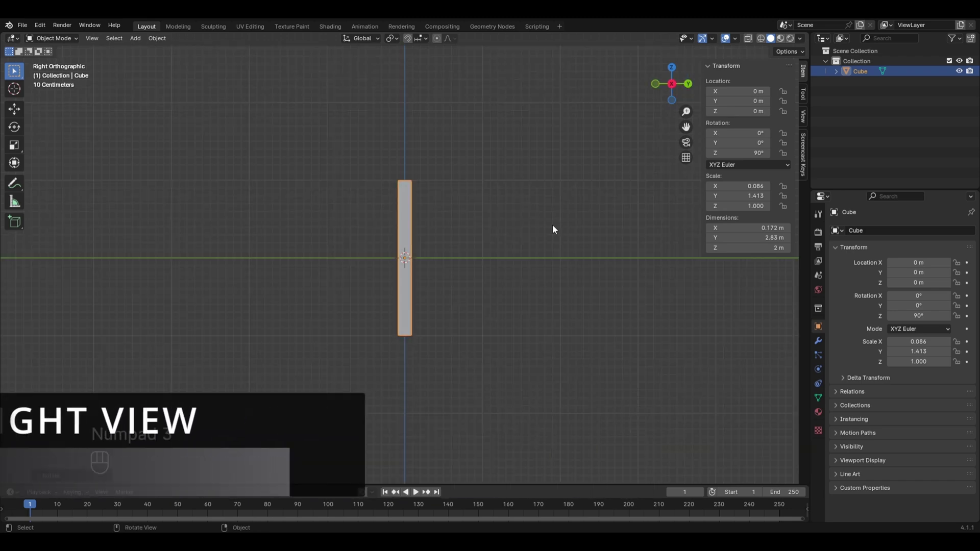
key(ctrl+KP_3)
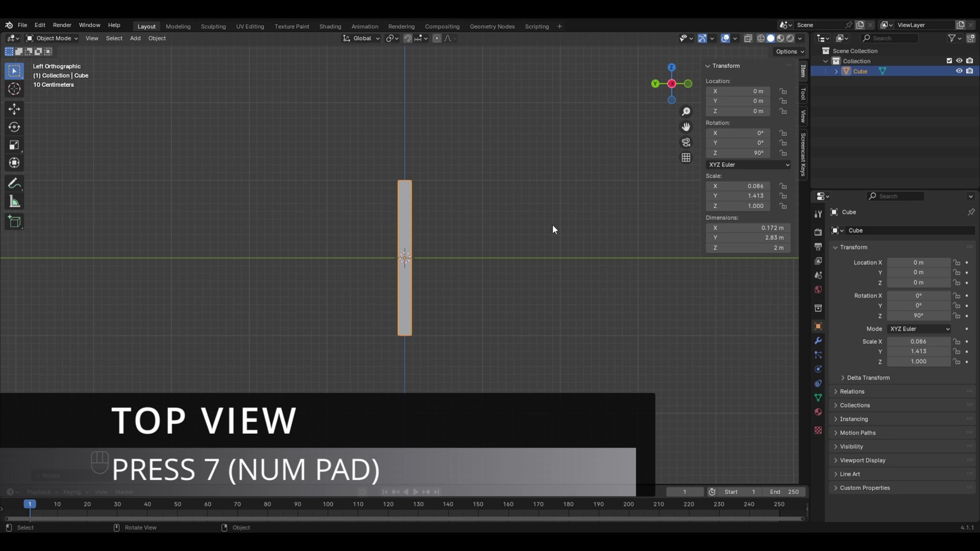
key(KP_7)
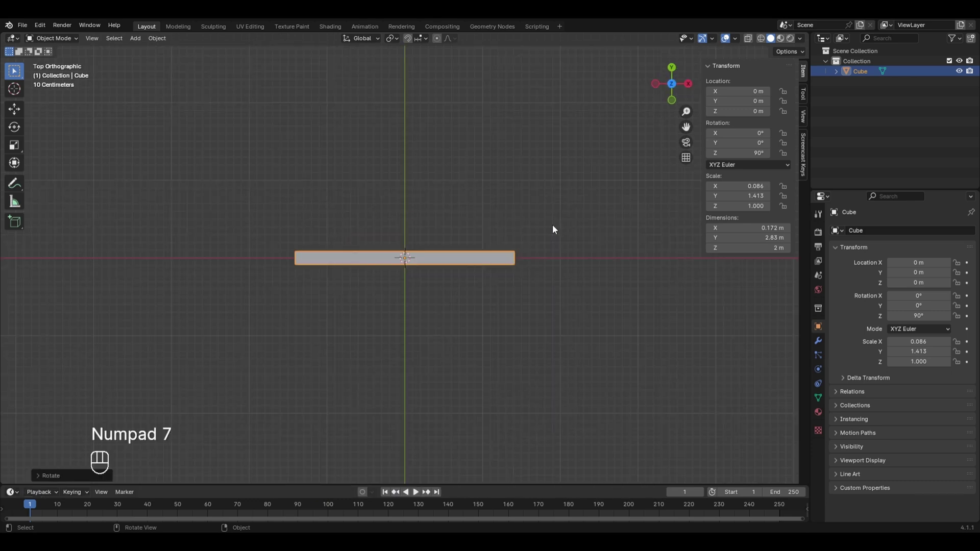
key(ctrl+KP_7)
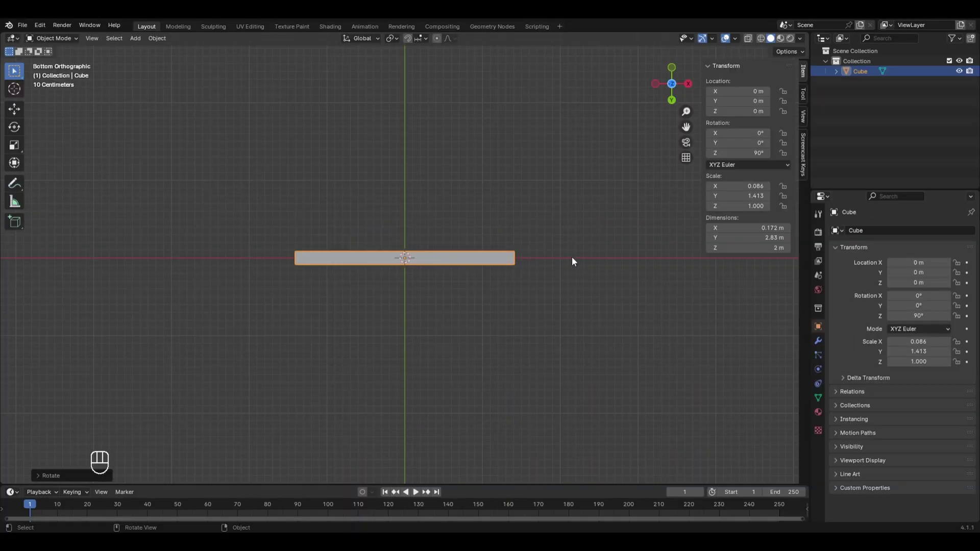
key(KP_1)
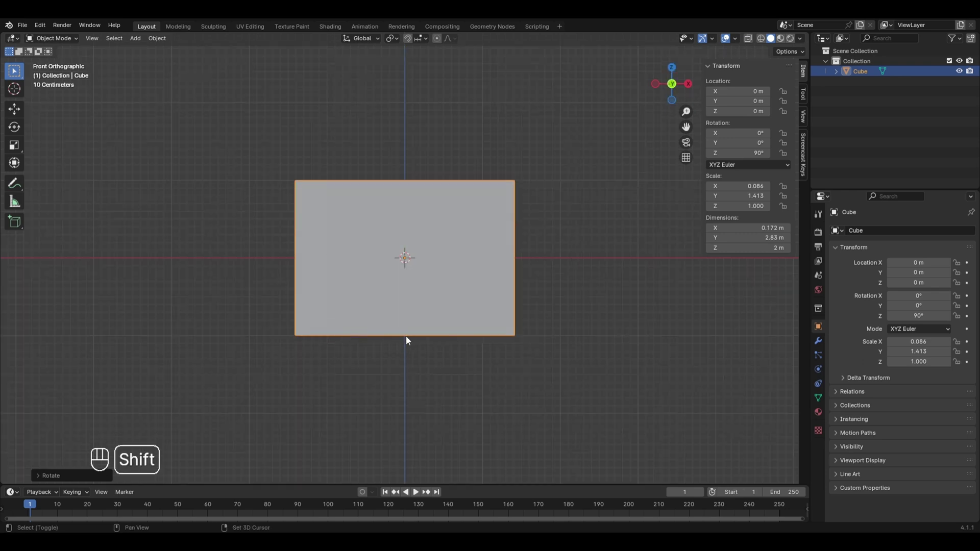
Add a cylinder at the panel's bottom edge and scale it along Z into a slim vertical post.
click(407, 338)
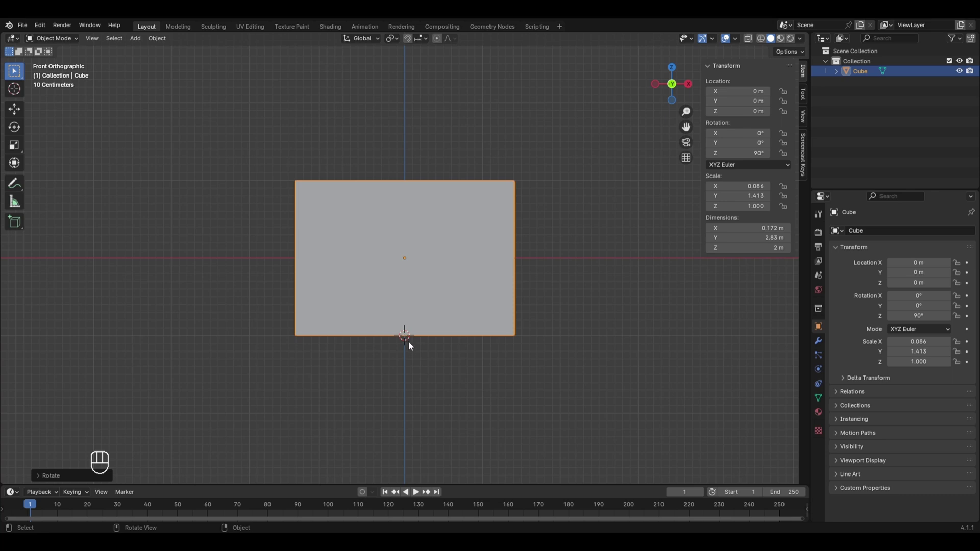
key(shift+a)
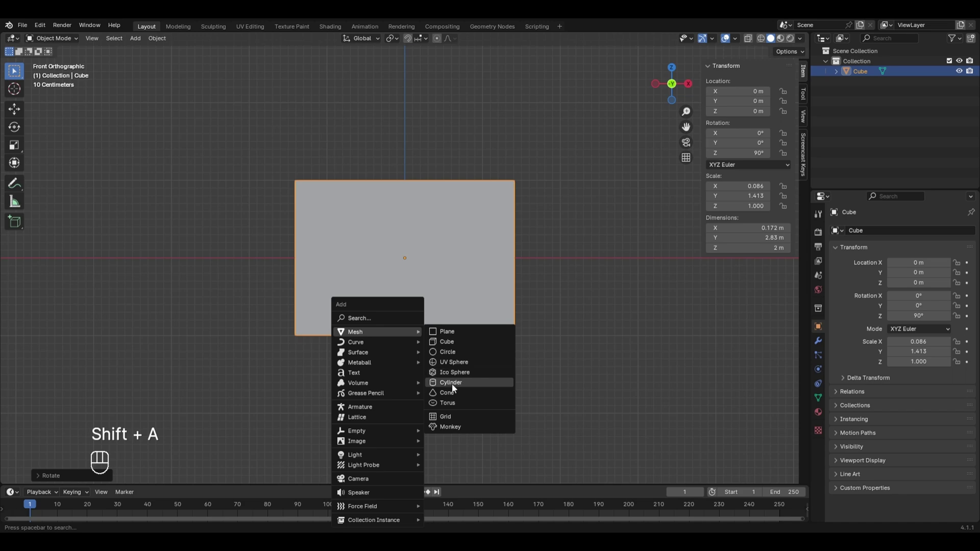
key(s)
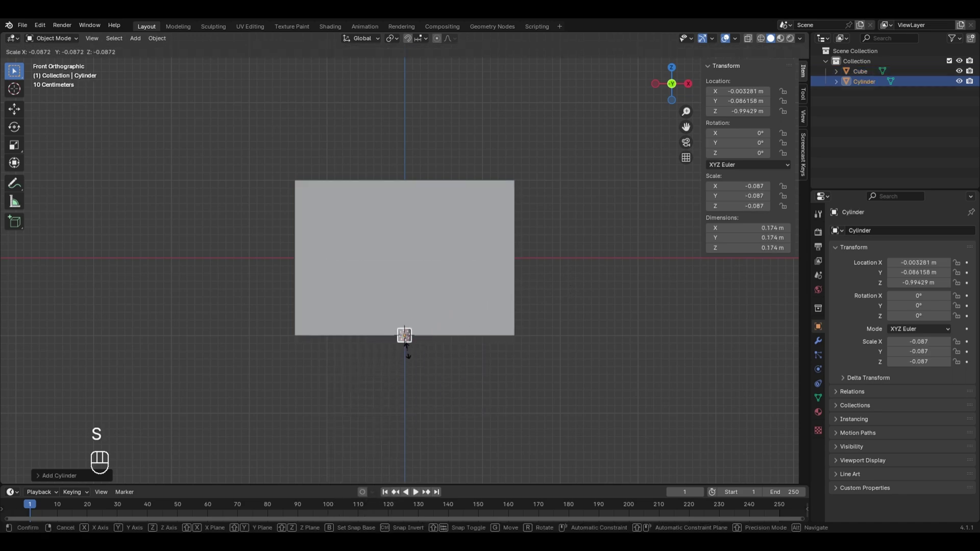
click(410, 348)
key(s)
key(z)
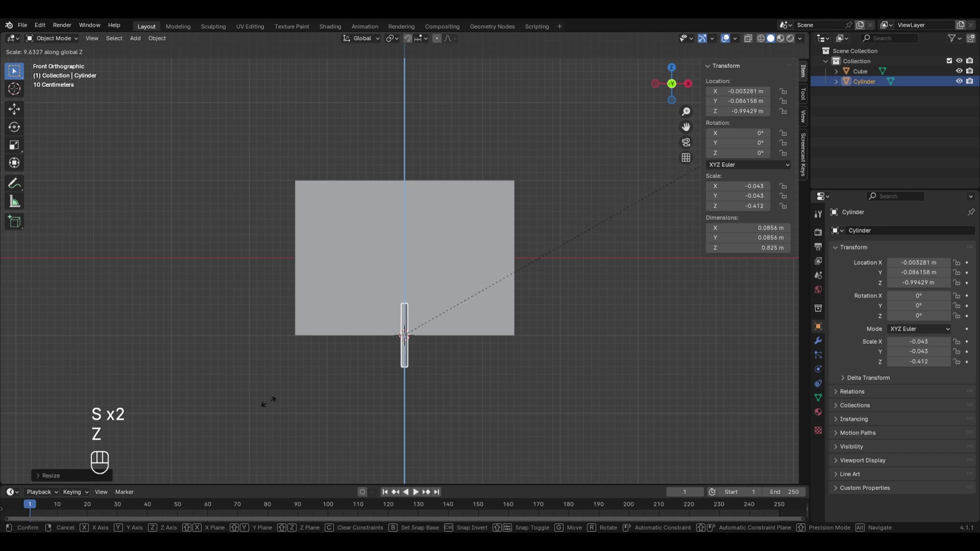
drag(331, 392, 262, 407)
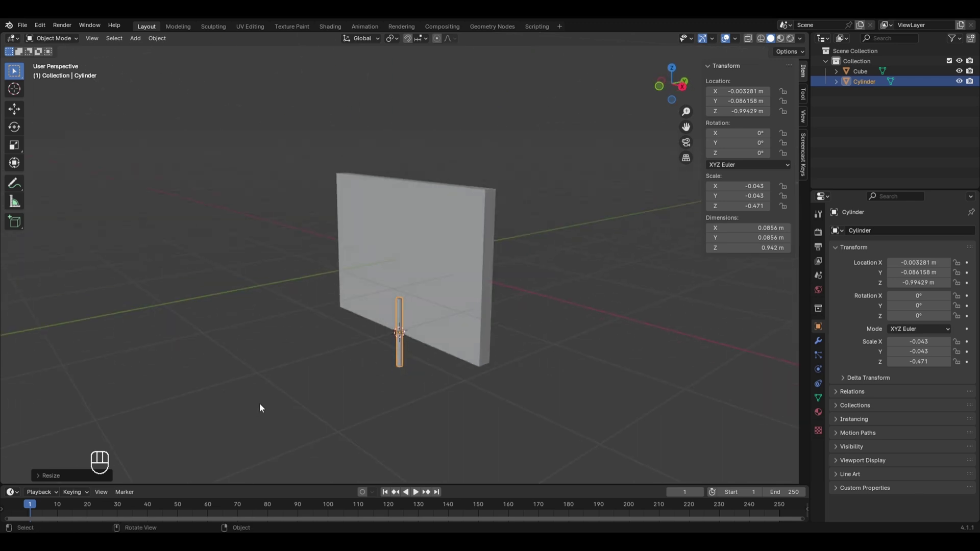
In side view slide the post along Y under the panel's centre, then set the 3D cursor at its bottom.
key(KP_3)
key(g)
key(y)
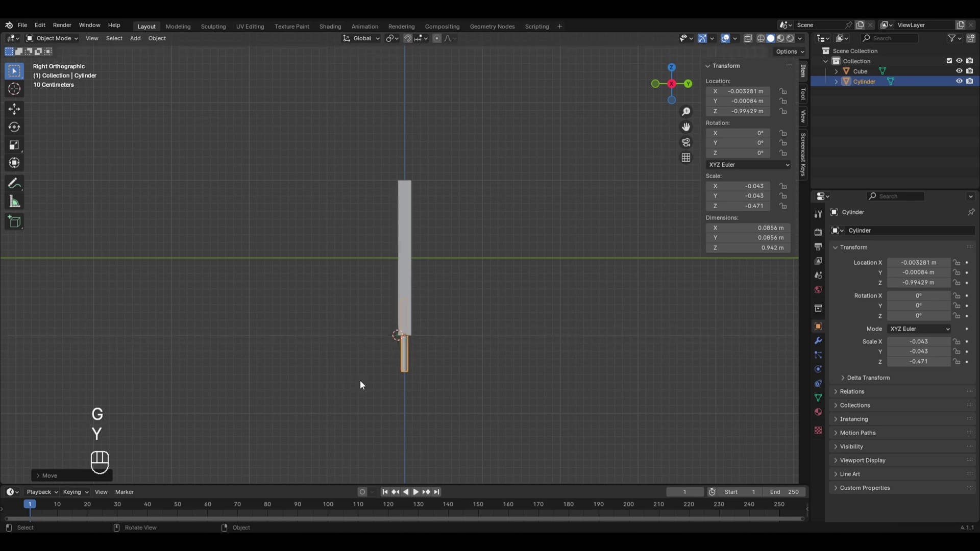
drag(364, 403, 437, 392)
key(KP_1)
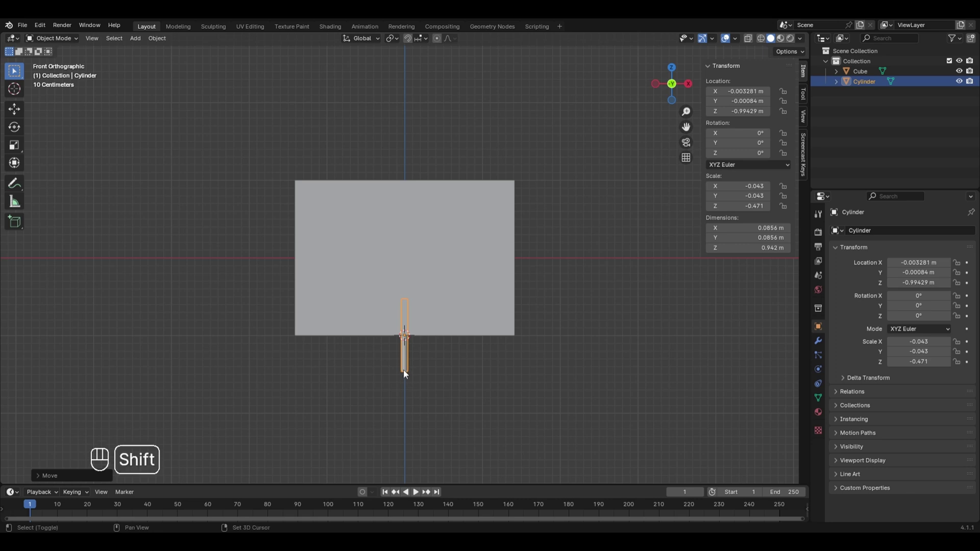
click(410, 372)
Add a cube at the post's bottom and flatten it along Z into a thin base slab.
middle_click(410, 373)
key(shift+a)
key(s)
key(z)
key(s)
key(z)
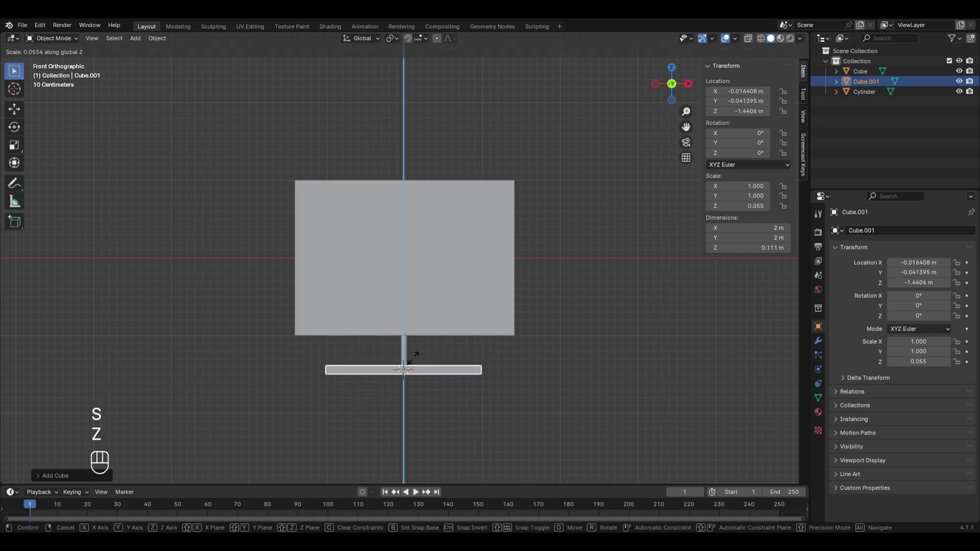
drag(509, 335, 456, 346)
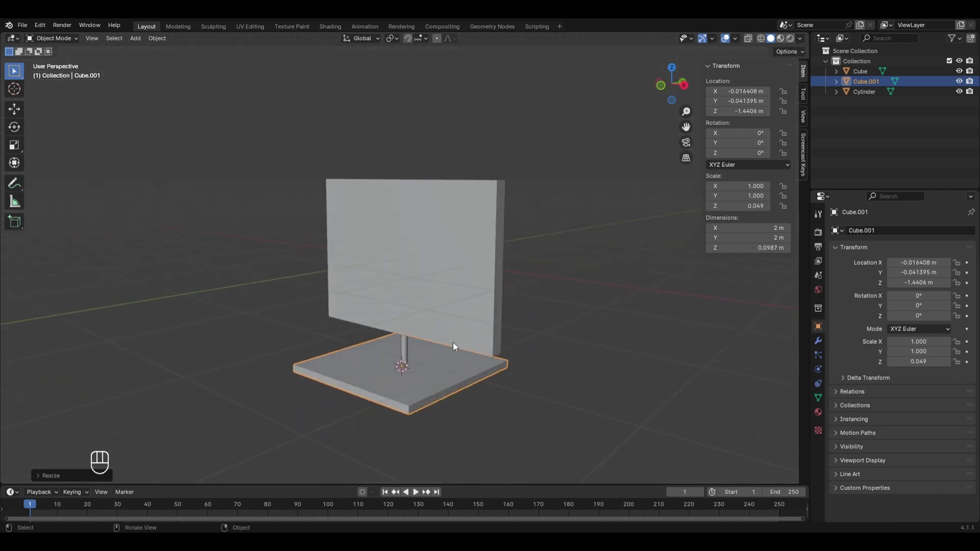
drag(518, 360, 467, 366)
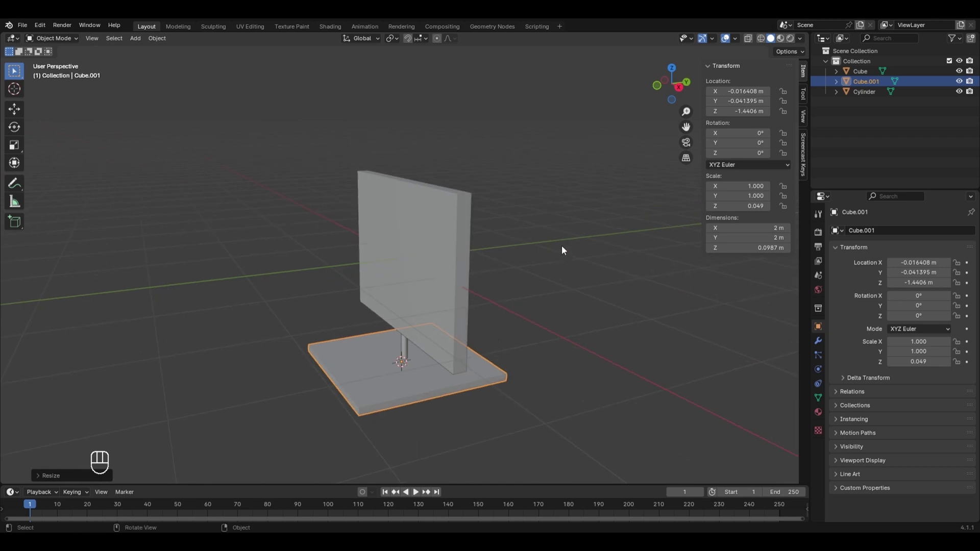
Narrow the base along Y and adjust X to a 1.5 × 0.815 × 0.099 m slab.
key(s)
key(y)
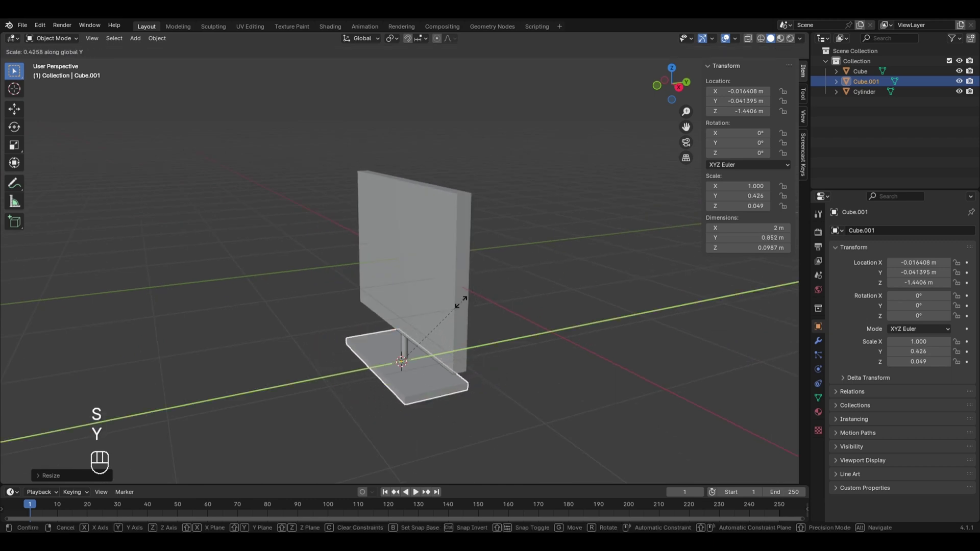
click(459, 306)
drag(635, 355, 675, 353)
key(s)
key(x)
click(610, 334)
drag(598, 387, 567, 388)
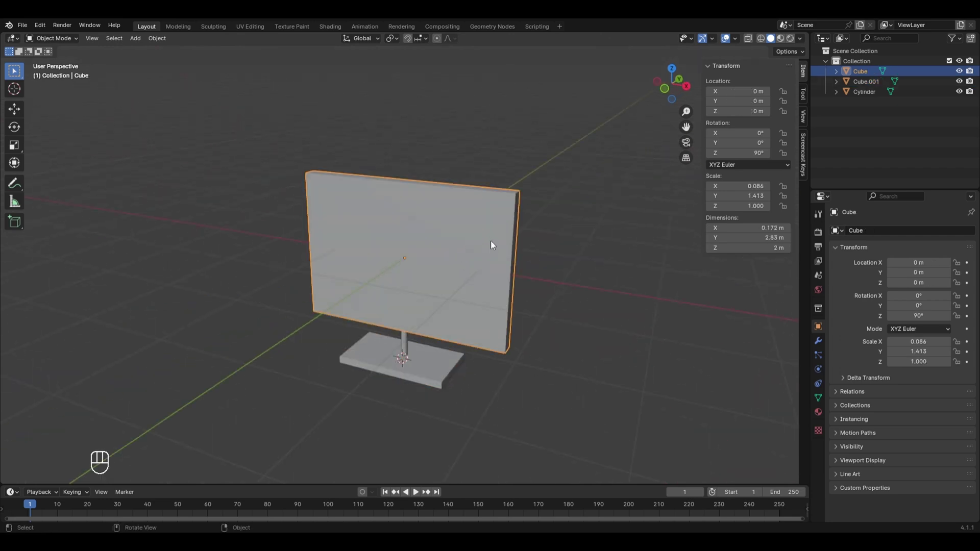
Bevel the screen panel's edges into chamfered corners in Edit Mode and return to Object Mode.
key(Tab)
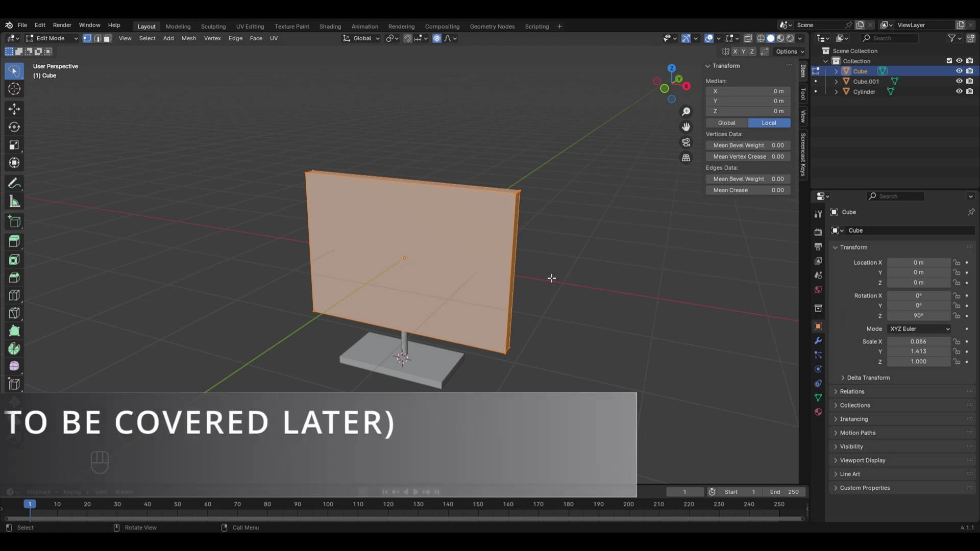
key(ctrl+b)
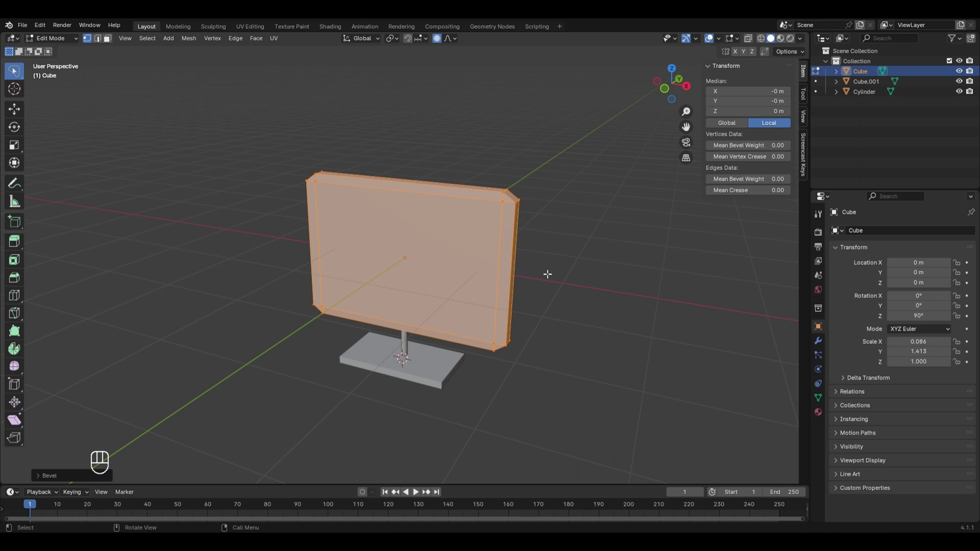
key(Tab)
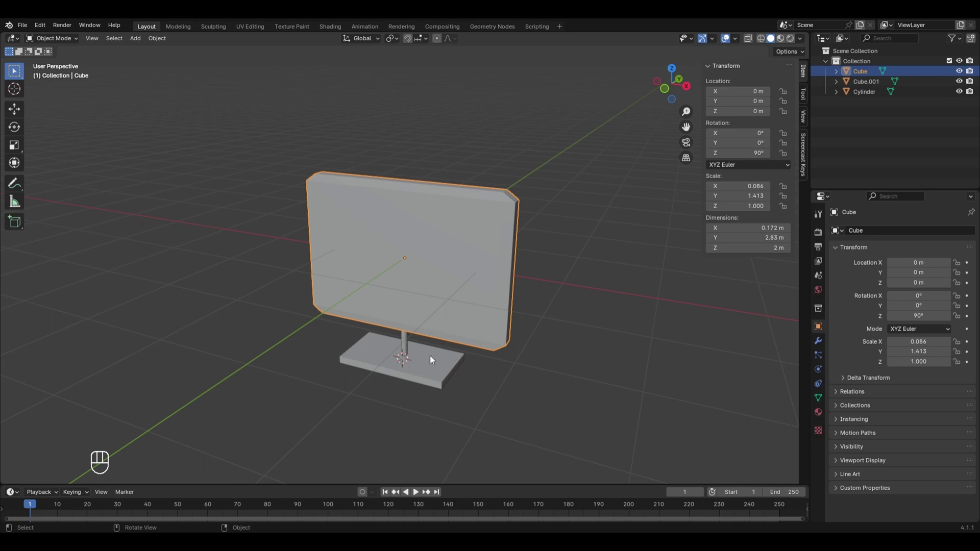
Join screen, post and base into one Computer object and append the table scene with camera, lights and Suzanne.
key(a)
key(ctrl+j)
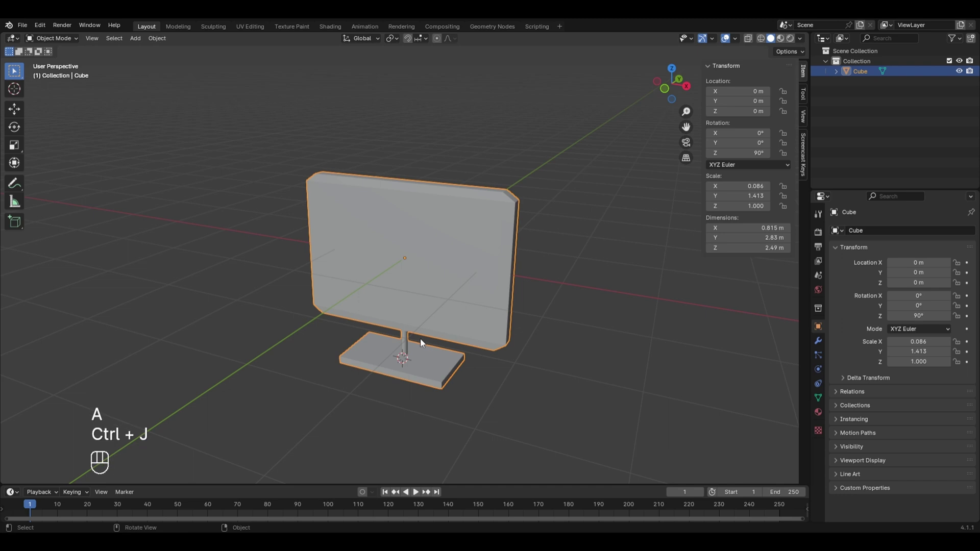
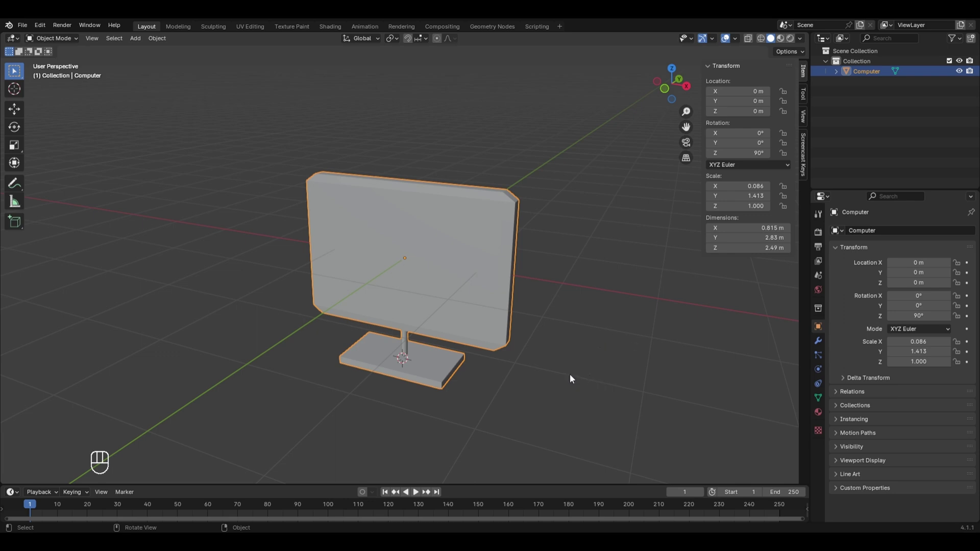
drag(29, 27, 49, 152)
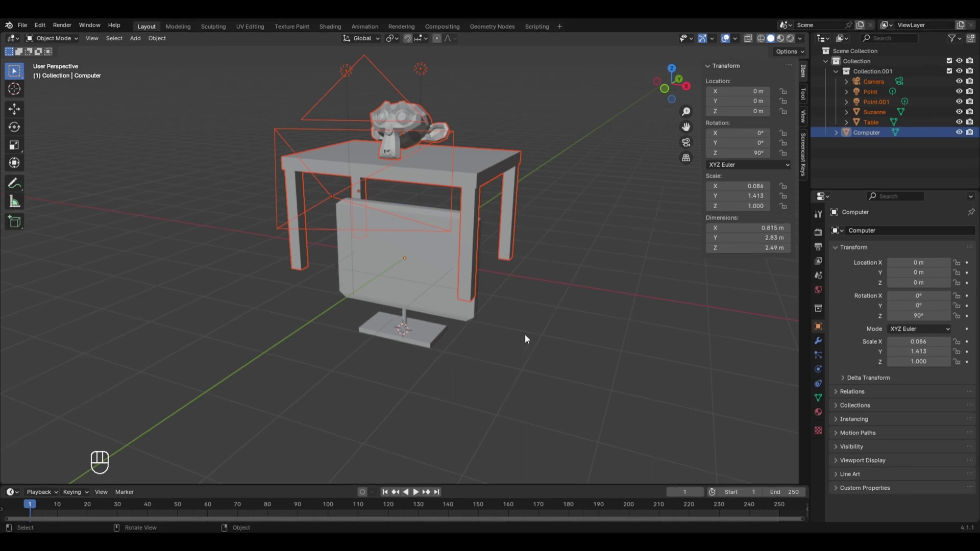
Raise the Computer along Z to 3.44 m so it stands on the tabletop.
key(KP_1)
click(449, 275)
key(g)
key(z)
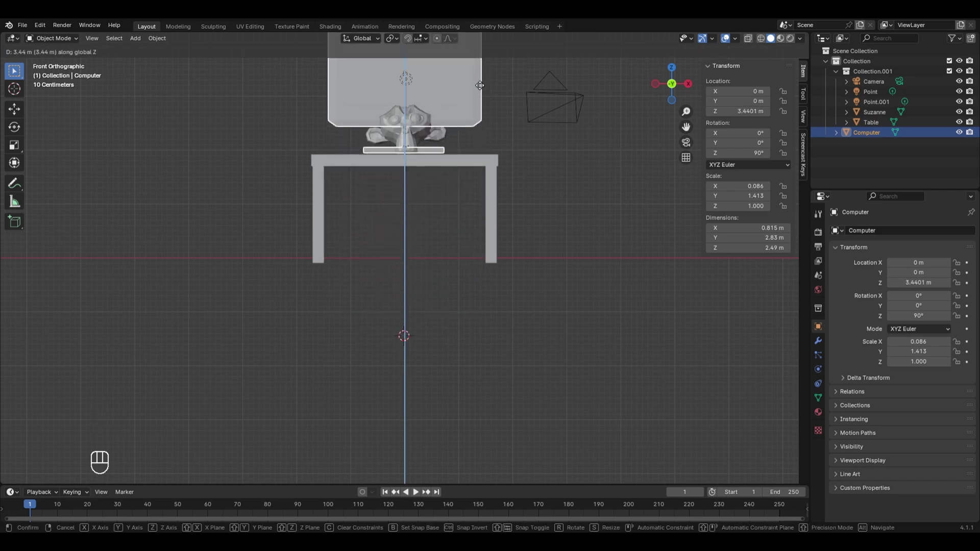
drag(596, 222, 552, 256)
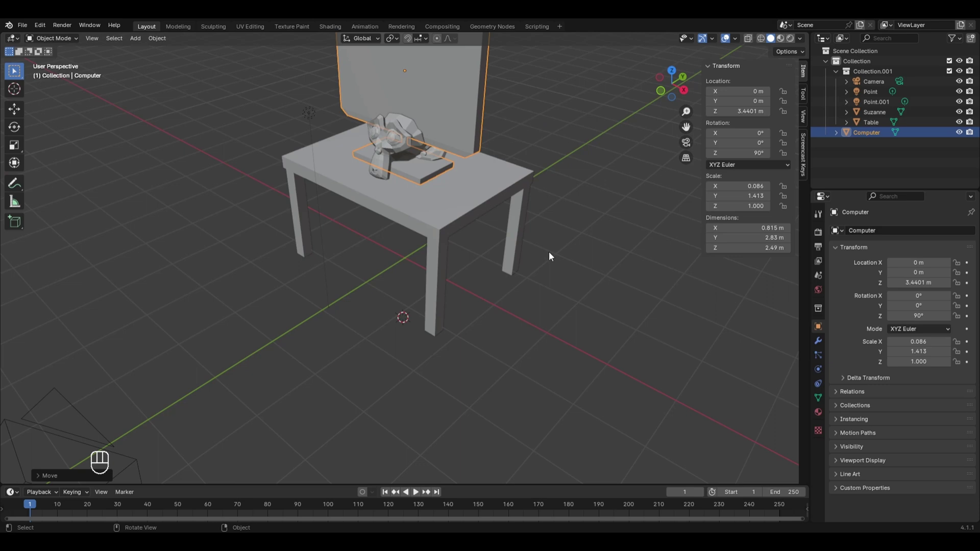
Hide the Suzanne head from the scene.
click(399, 143)
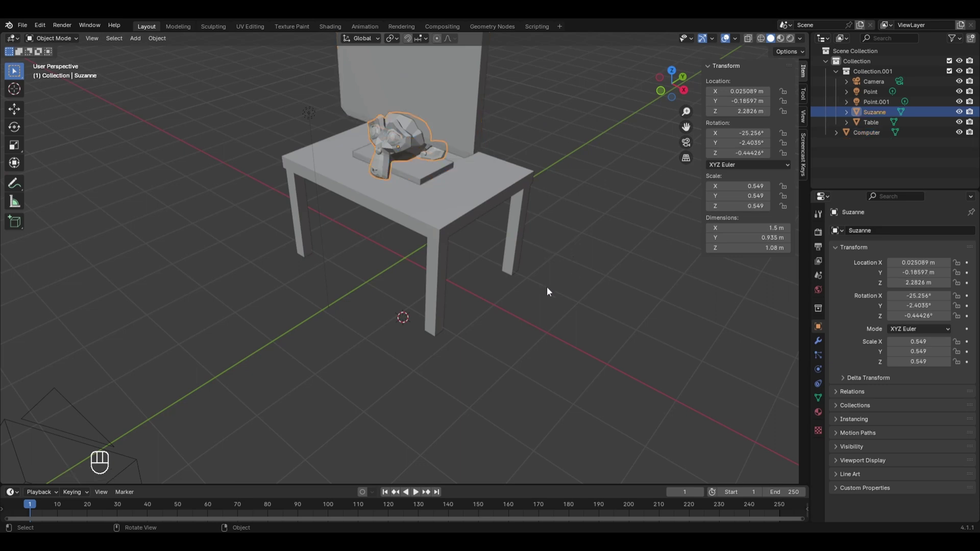
key(h)
drag(562, 338, 538, 327)
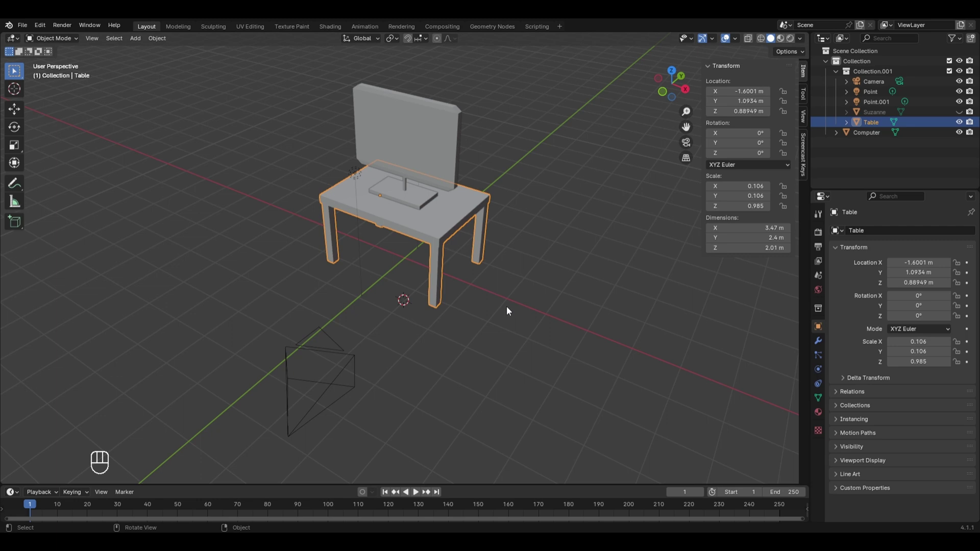
Enter camera view, enable Lock Camera to View and reframe the camera on the monitor and table.
key(KP_0)
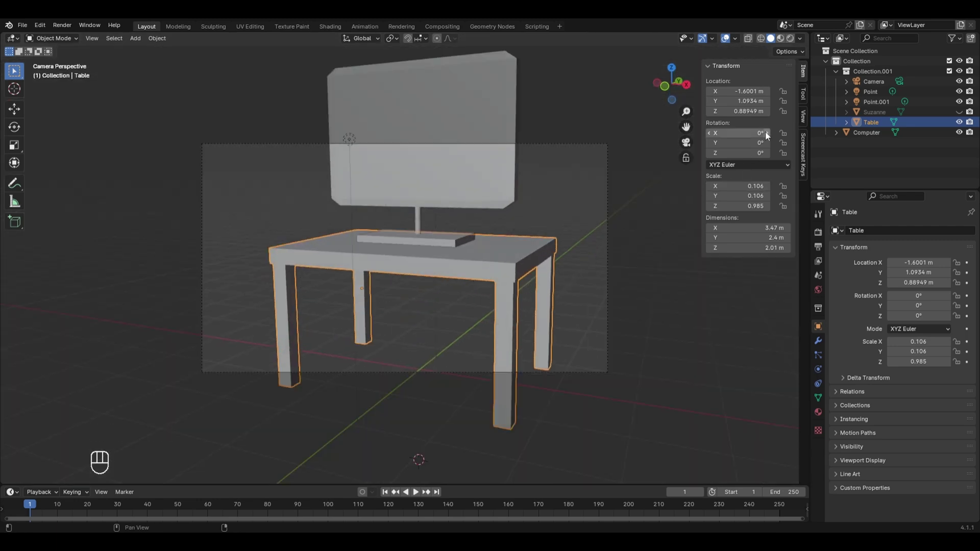
middle_click(806, 121)
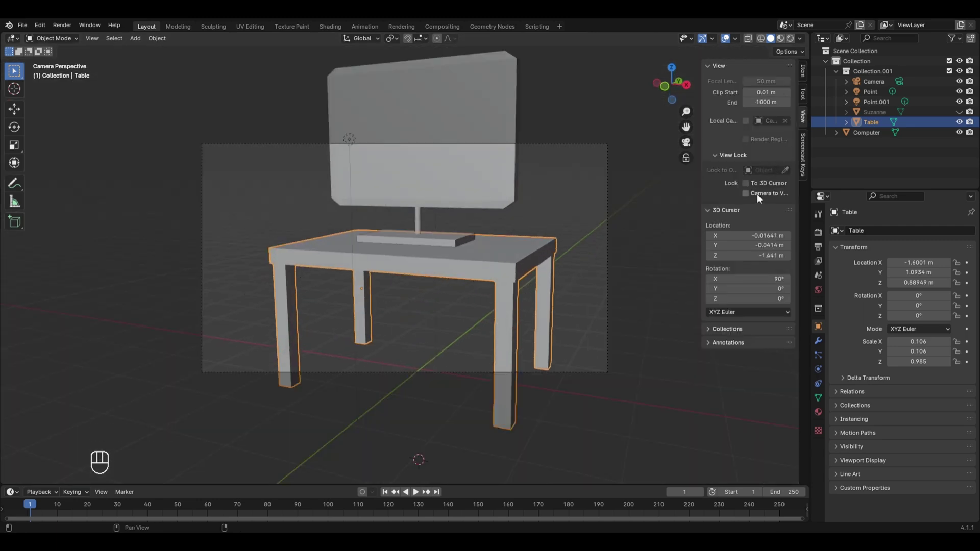
click(760, 197)
middle_click(759, 197)
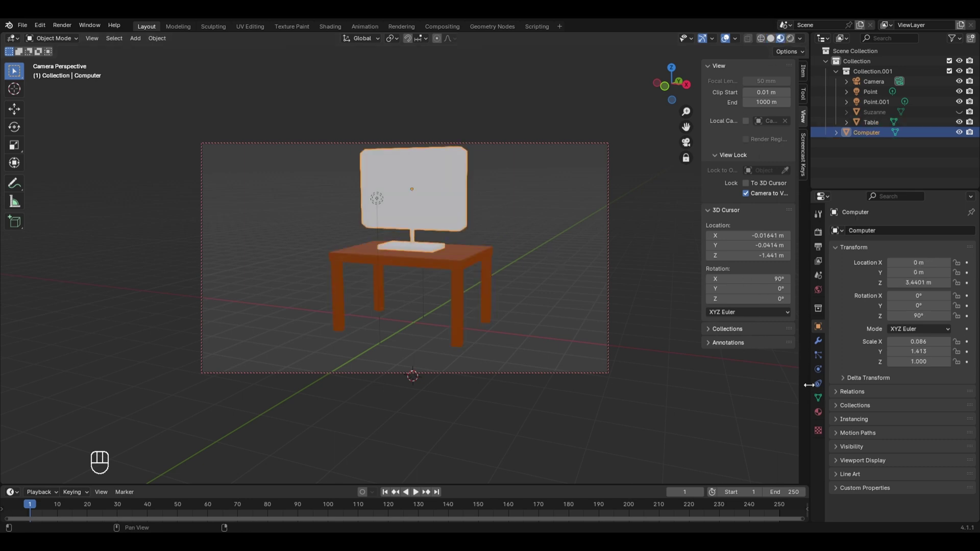
Give the Computer a new material with a blue base colour and enter Edit Mode.
click(821, 413)
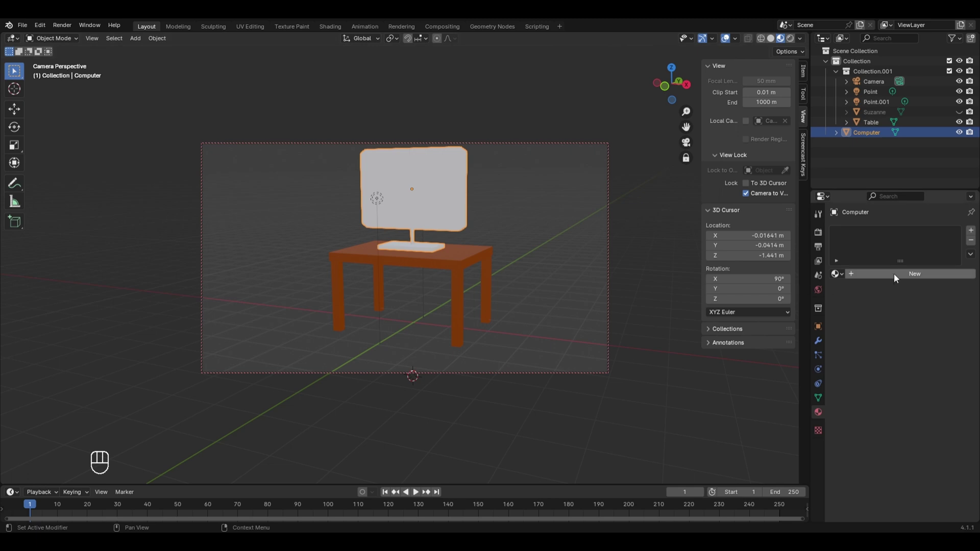
drag(897, 278, 907, 340)
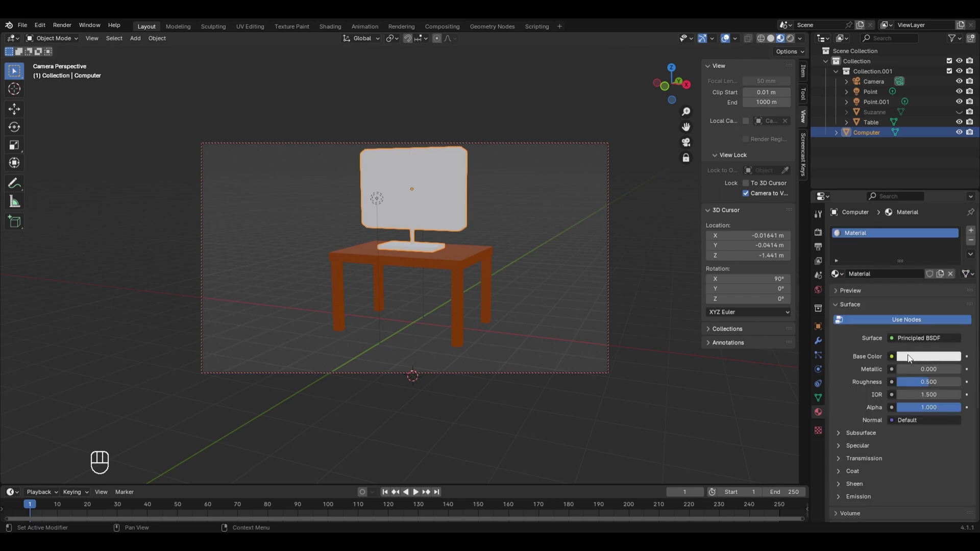
click(912, 359)
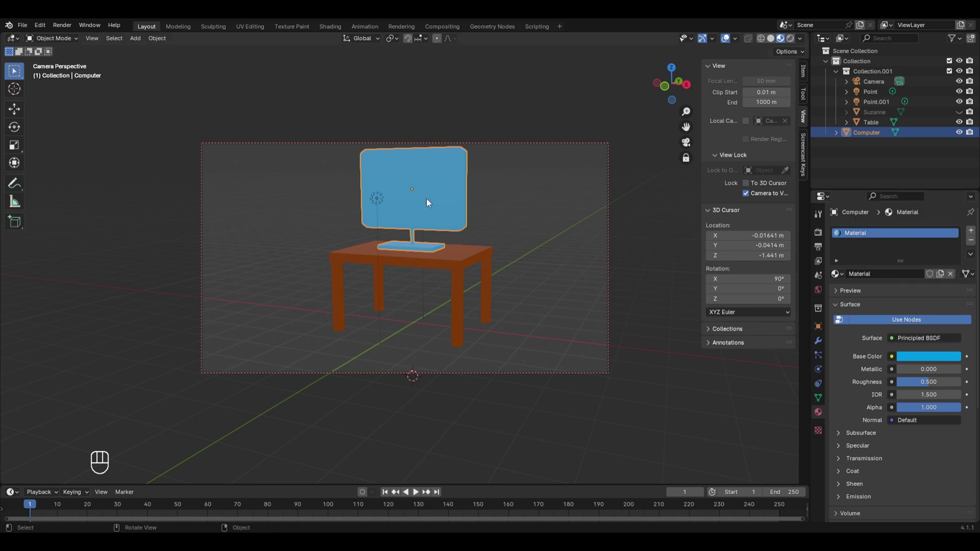
key(Tab)
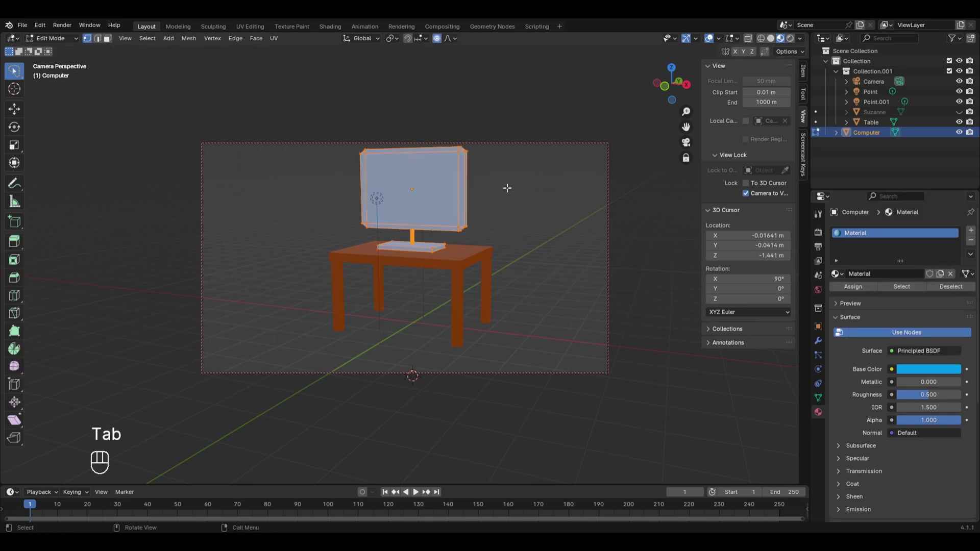
Assign a new black material to the inner screen face in a second material slot.
key(3)
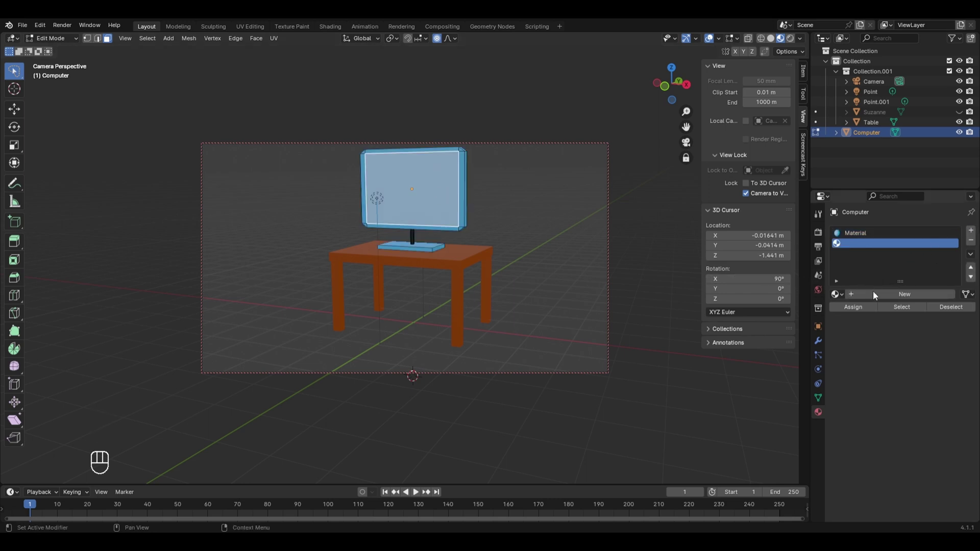
click(863, 309)
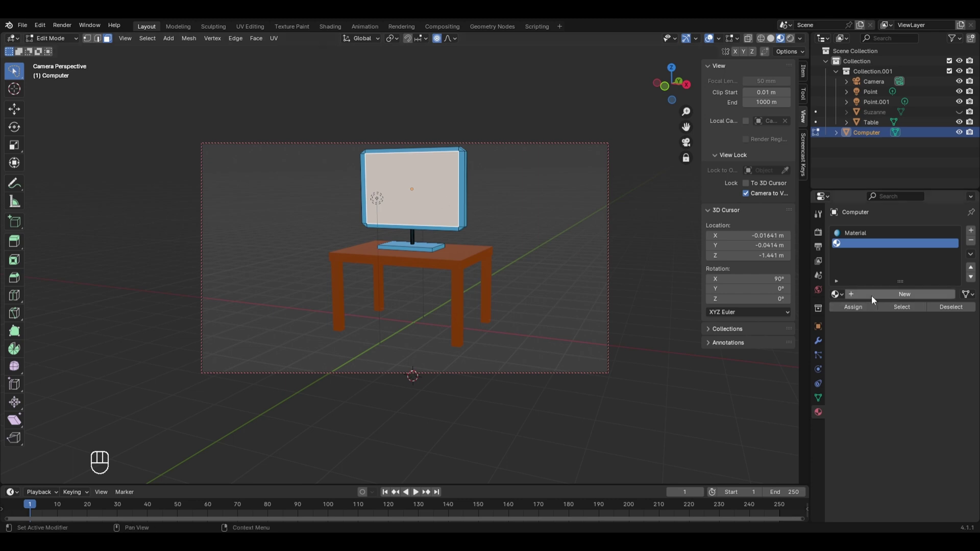
click(875, 299)
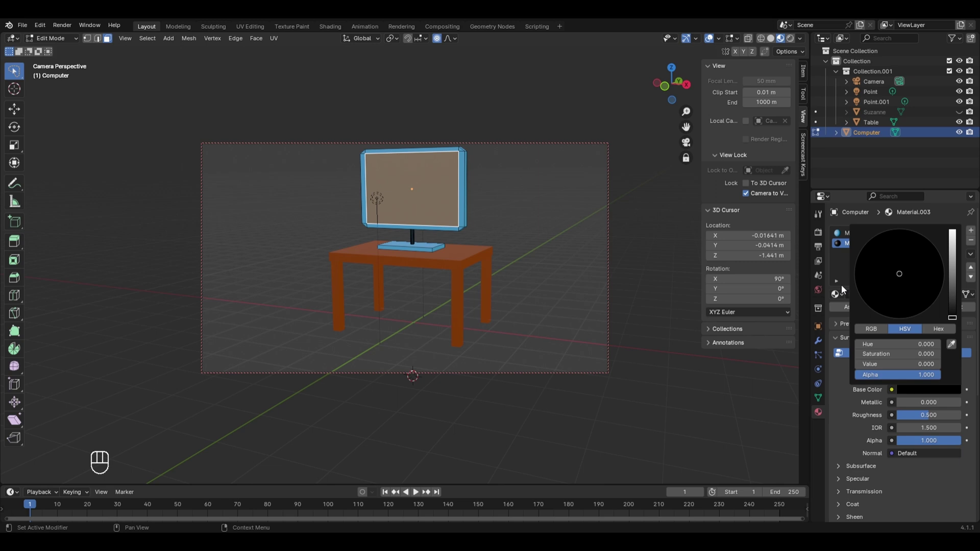
key(Tab)
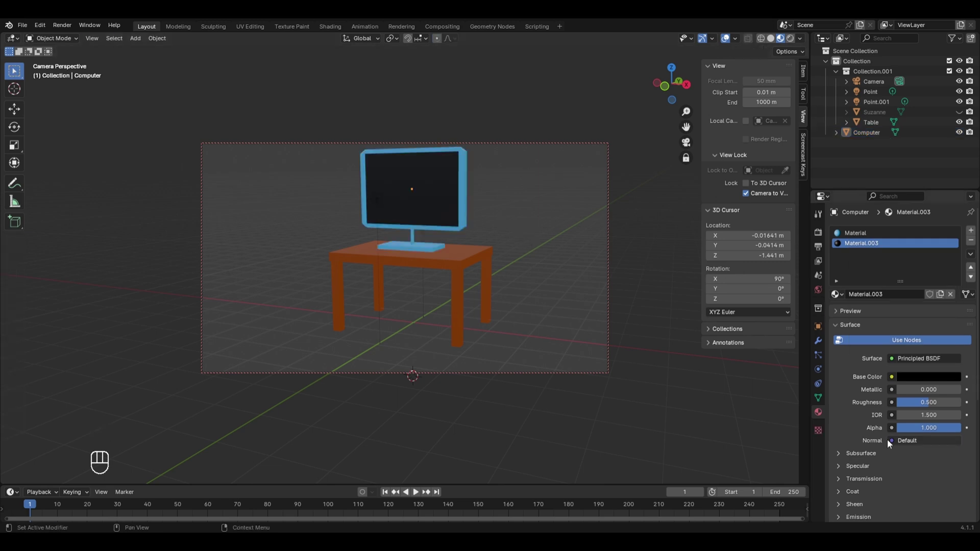
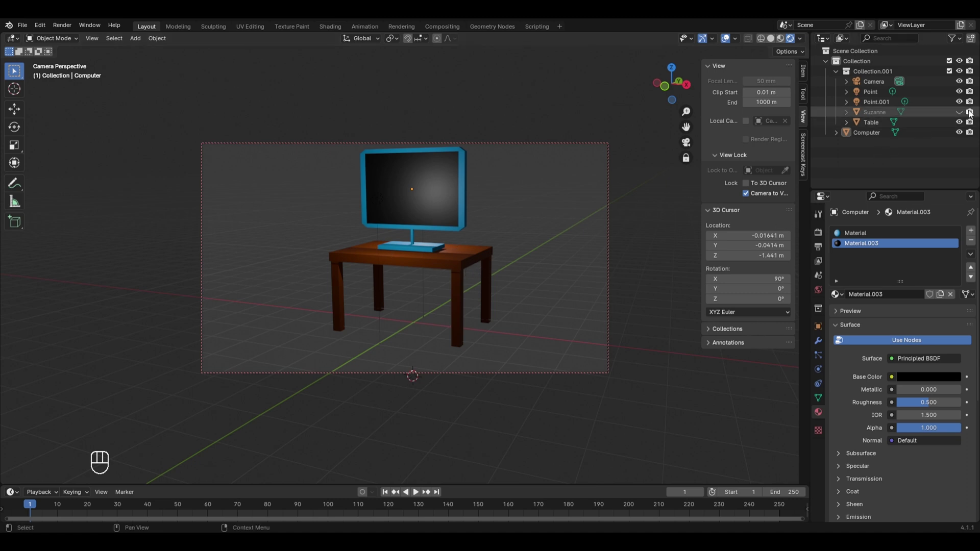
Disable Suzanne's render visibility in the Outliner before rendering the scene.
click(971, 112)
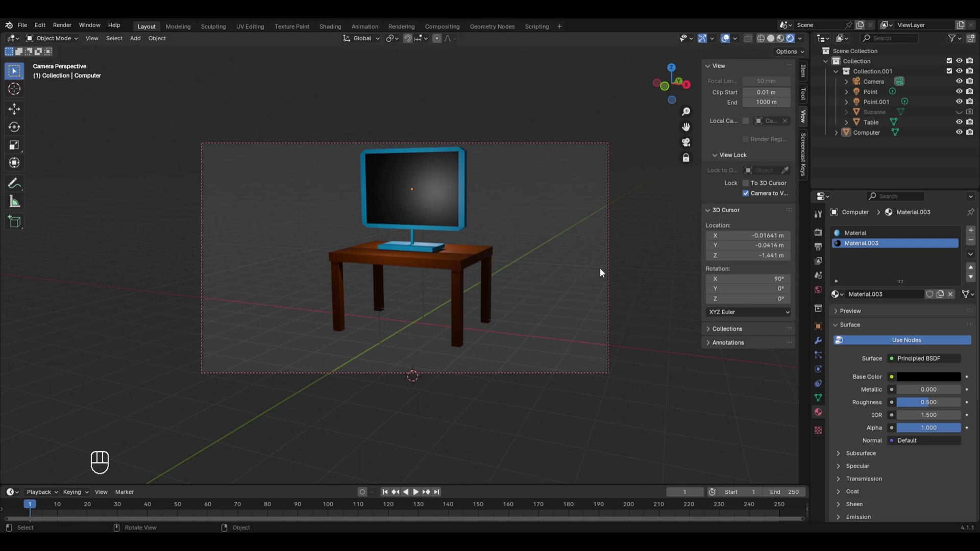